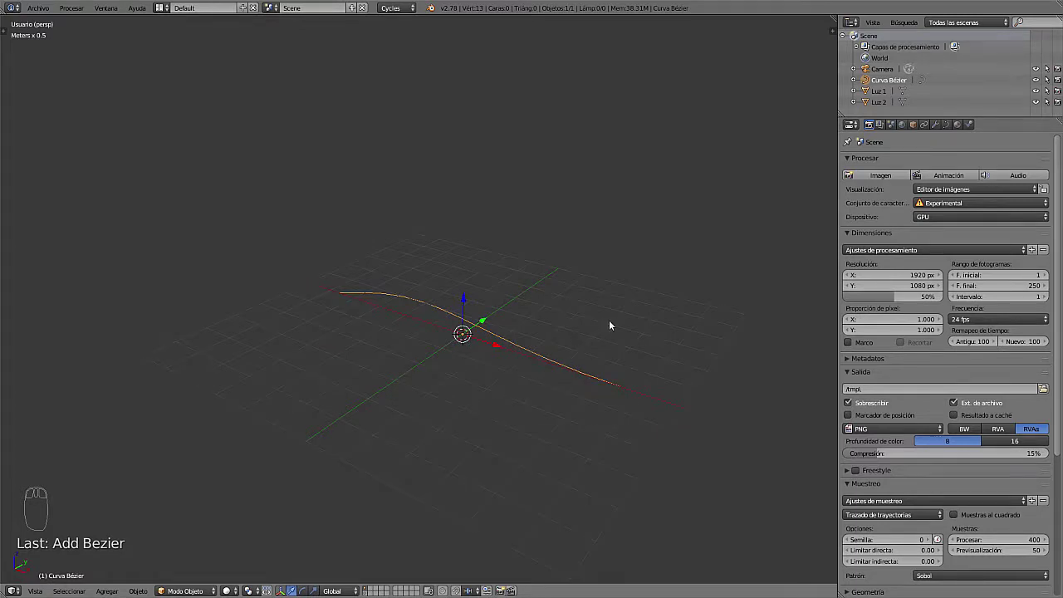
# Rotate the flat curve 90 degrees on X and 90 degrees on Y so it stands upright
pyautogui.press('r')
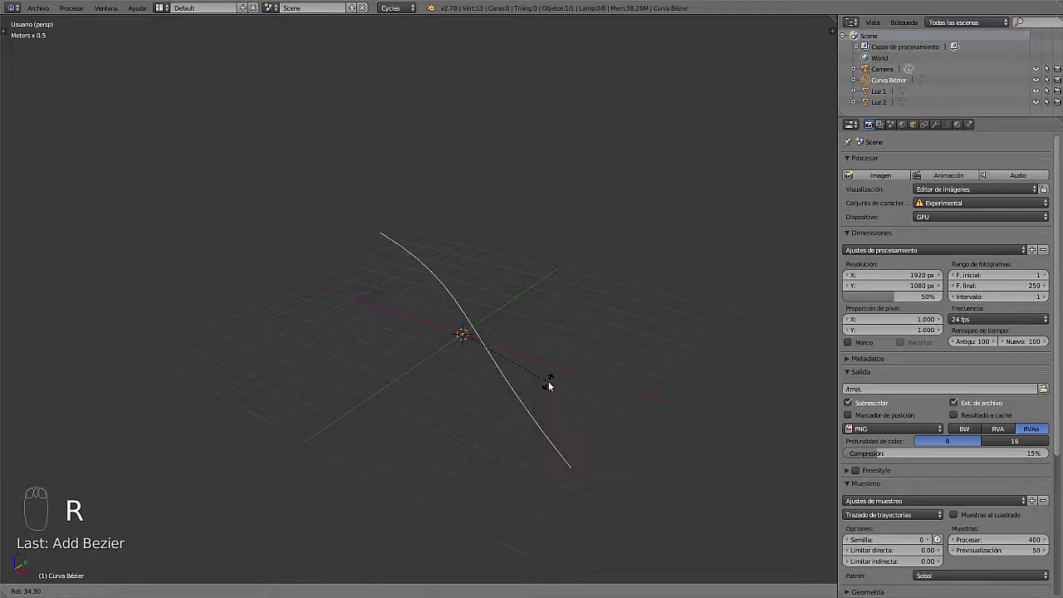
pyautogui.press('x')
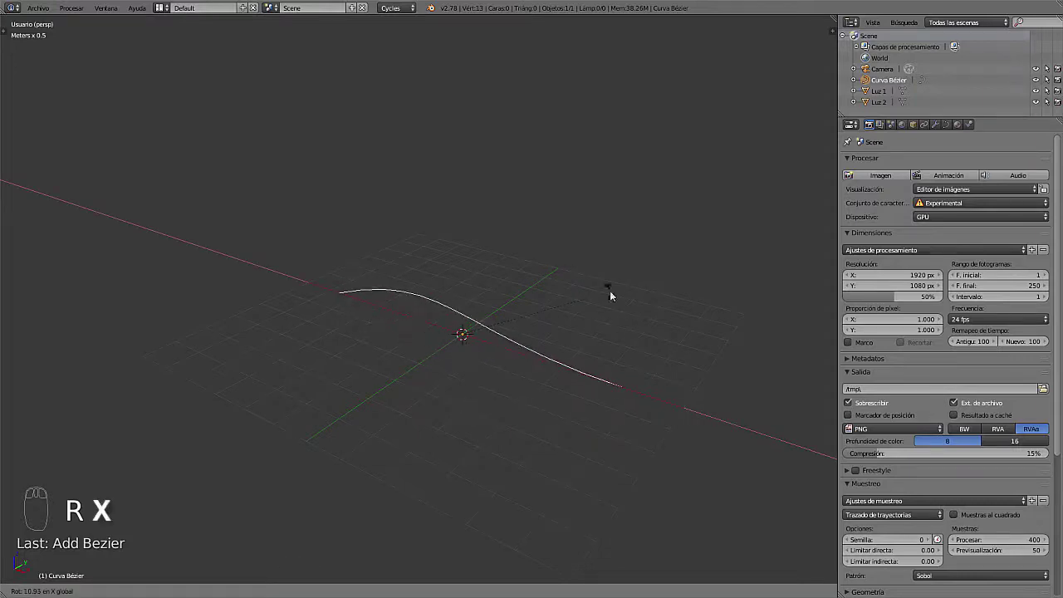
pyautogui.write('90')
pyautogui.moveTo(501, 369); pyautogui.dragTo(471, 391)
pyautogui.press('r')
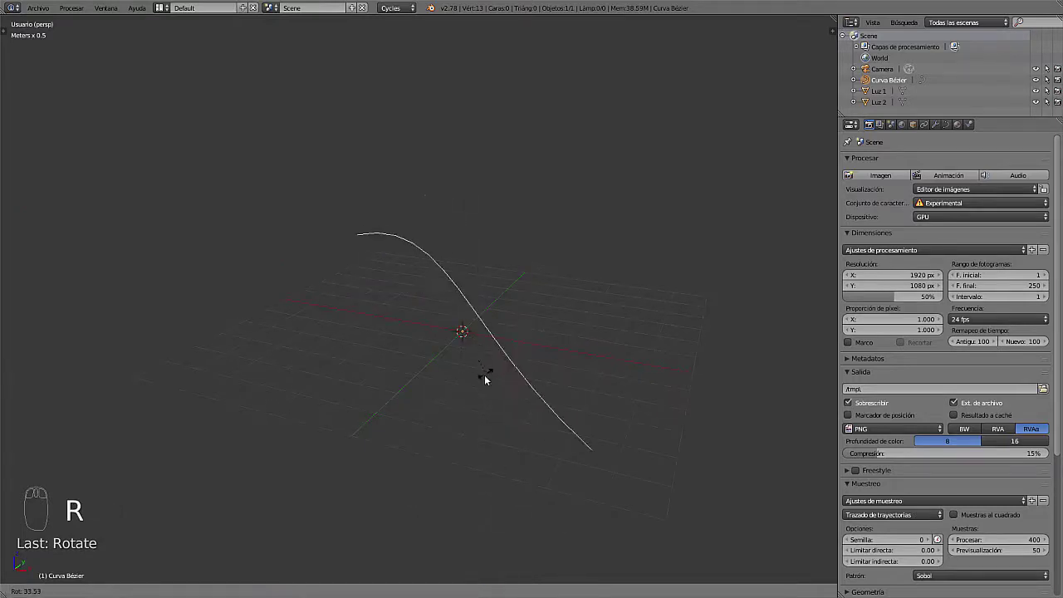
pyautogui.press('y')
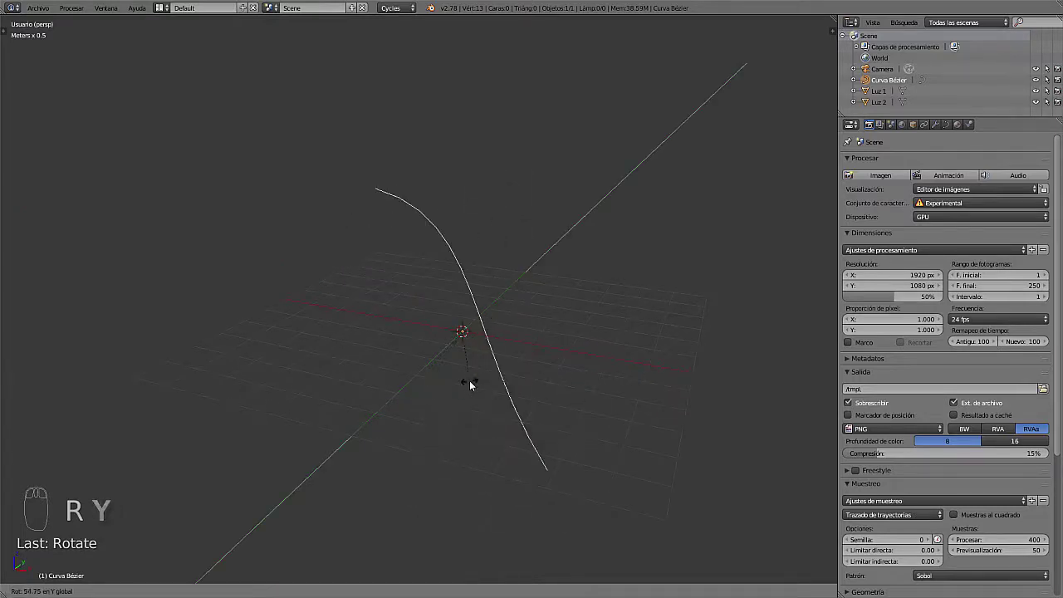
pyautogui.write('90')
pyautogui.moveTo(465, 385); pyautogui.dragTo(454, 298)
# Raise the curve along Z so its lower end rests at the world origin
pyautogui.moveTo(458, 313); pyautogui.dragTo(448, 143)
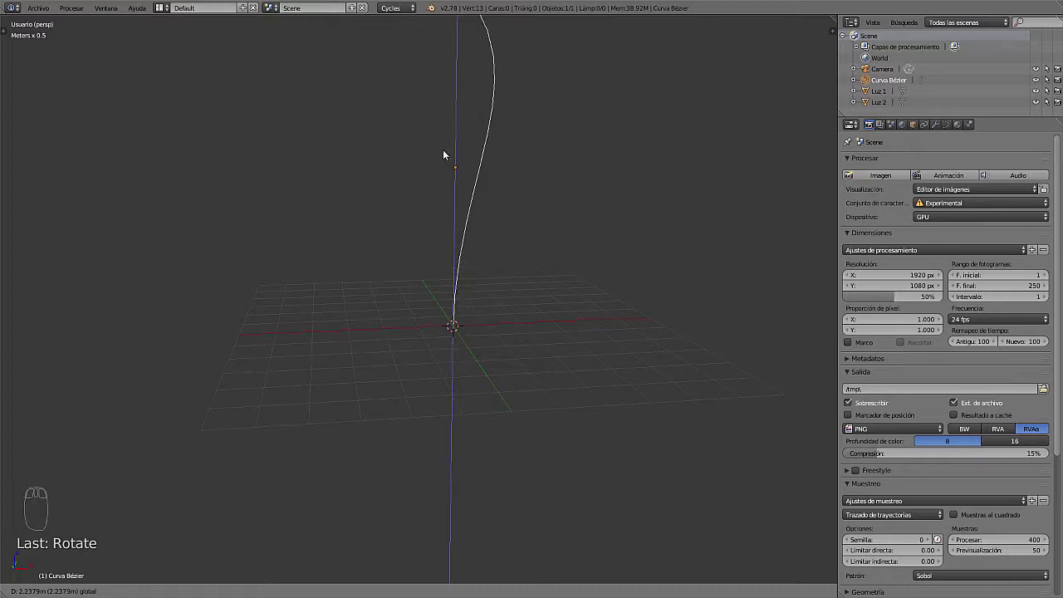
pyautogui.moveTo(511, 309); pyautogui.dragTo(425, 401)
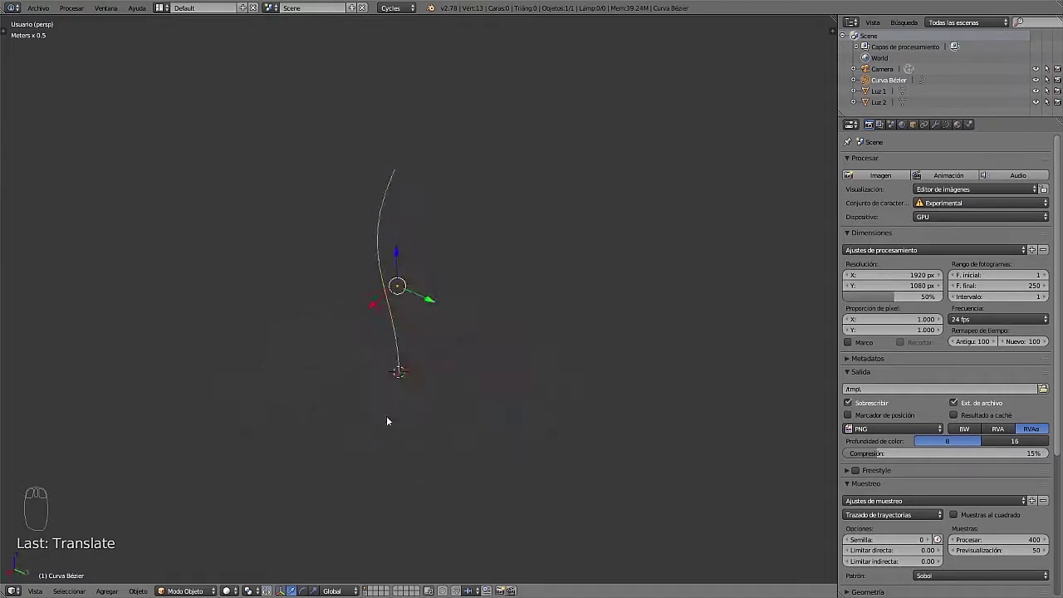
pyautogui.moveTo(515, 388); pyautogui.dragTo(615, 348)
# Reshape the curve's control point handles into a smooth S-shaped bend in Edit Mode
pyautogui.press('Tab')
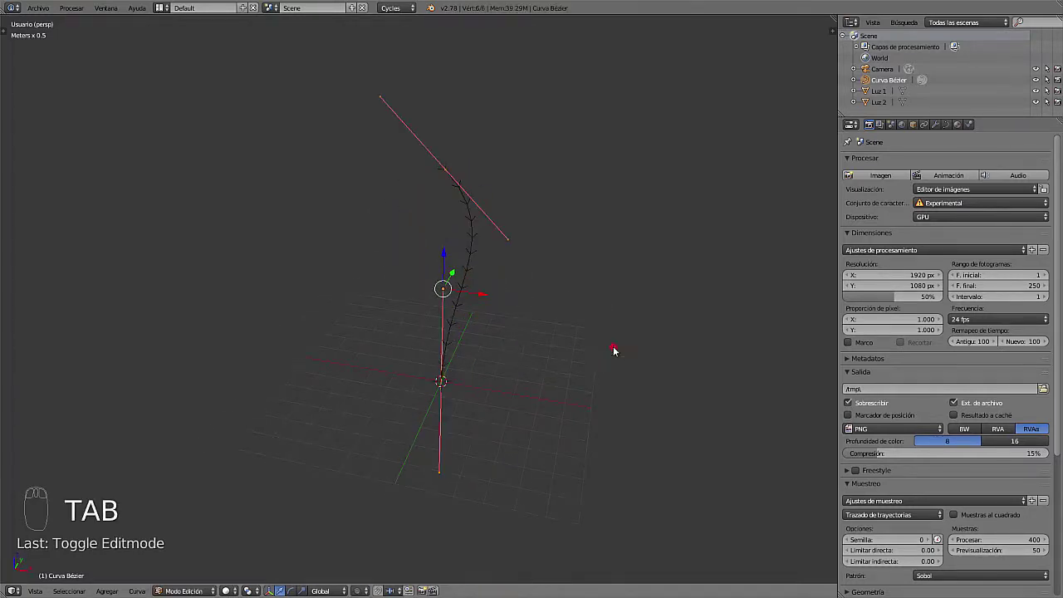
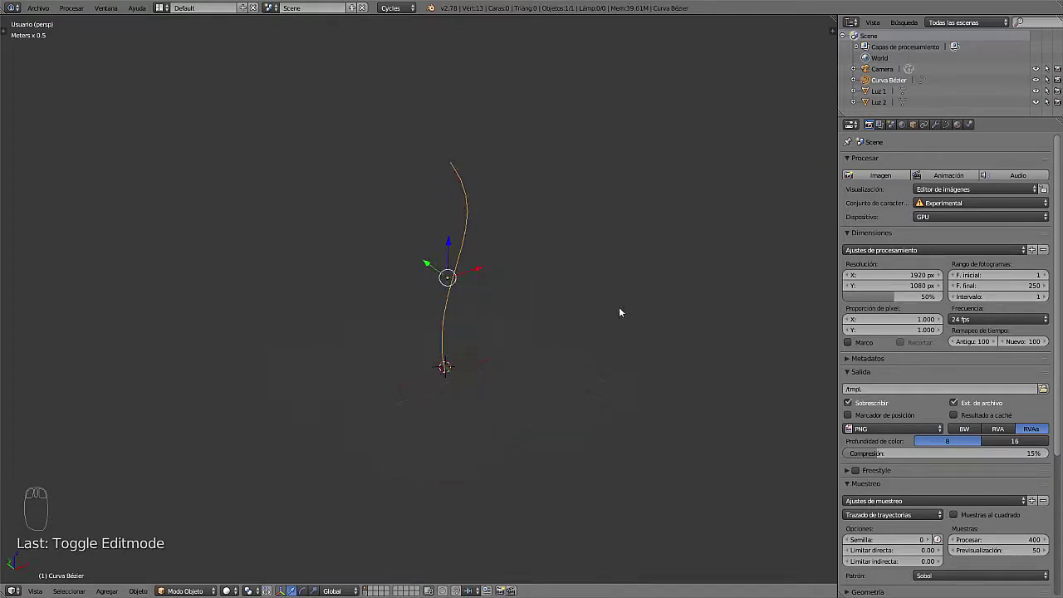
pyautogui.moveTo(490, 288); pyautogui.dragTo(521, 315)
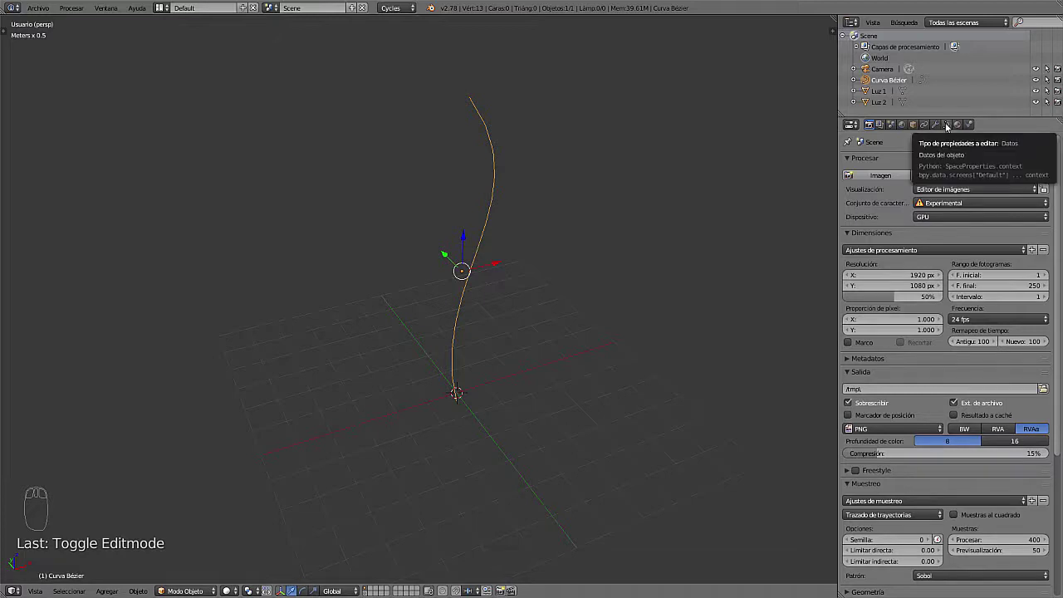
# Set the curve's Geometry Bevel Depth to 36 cm, thickening it into a tube
pyautogui.click(950, 128)
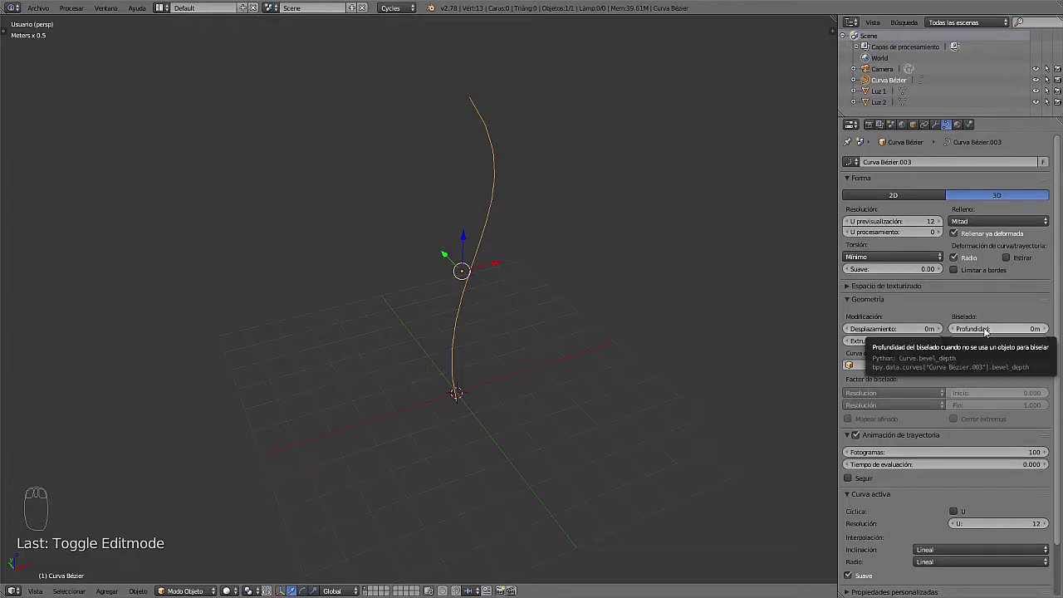
pyautogui.click(988, 336)
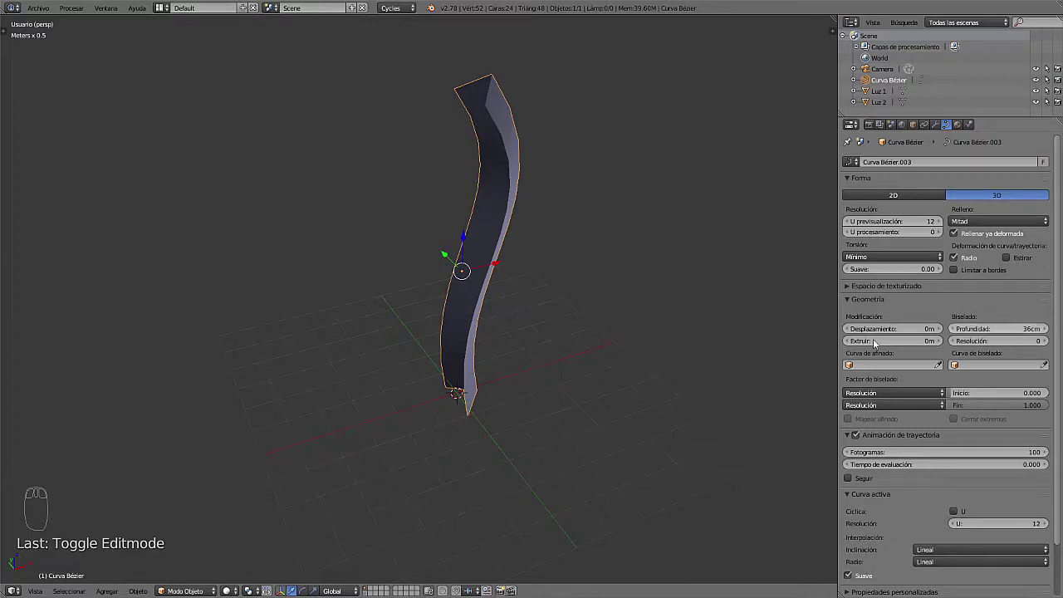
# Switch the tube's Fill mode from Half to Full so it closes all around
pyautogui.moveTo(548, 240); pyautogui.dragTo(573, 318)
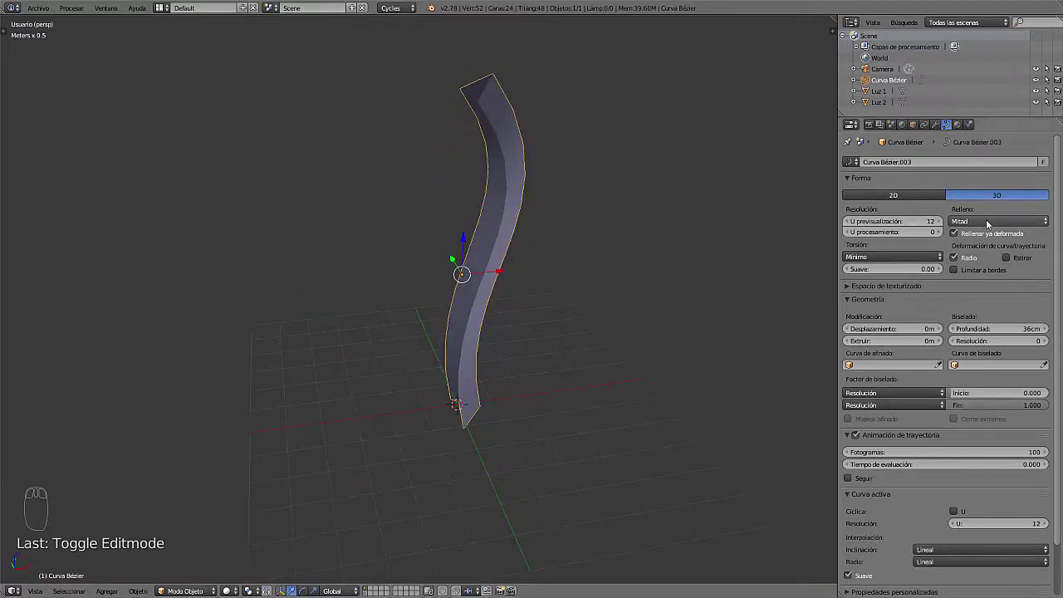
pyautogui.click(1019, 224)
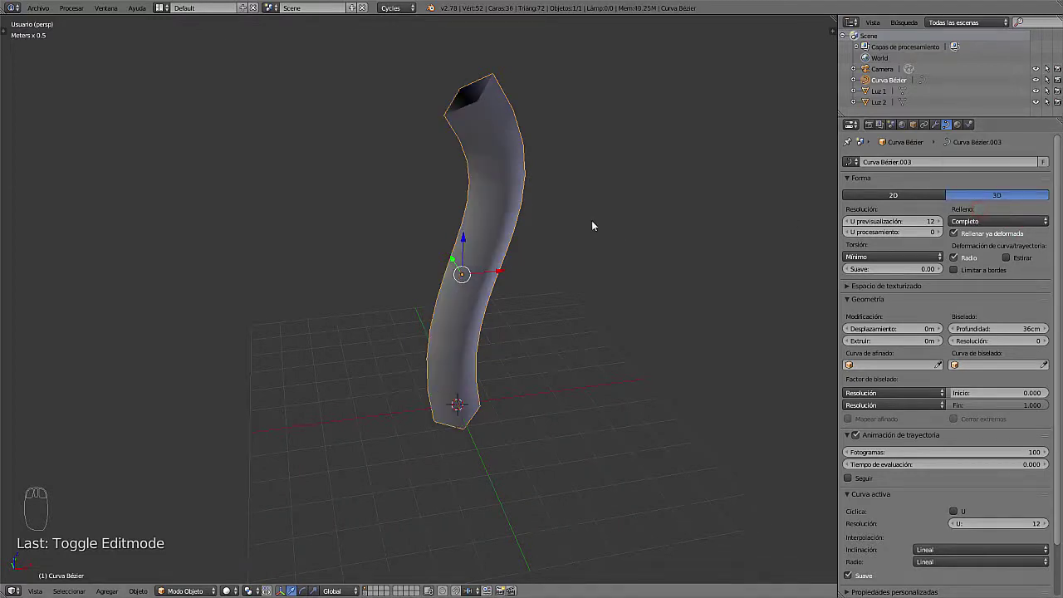
pyautogui.moveTo(557, 222); pyautogui.dragTo(583, 256)
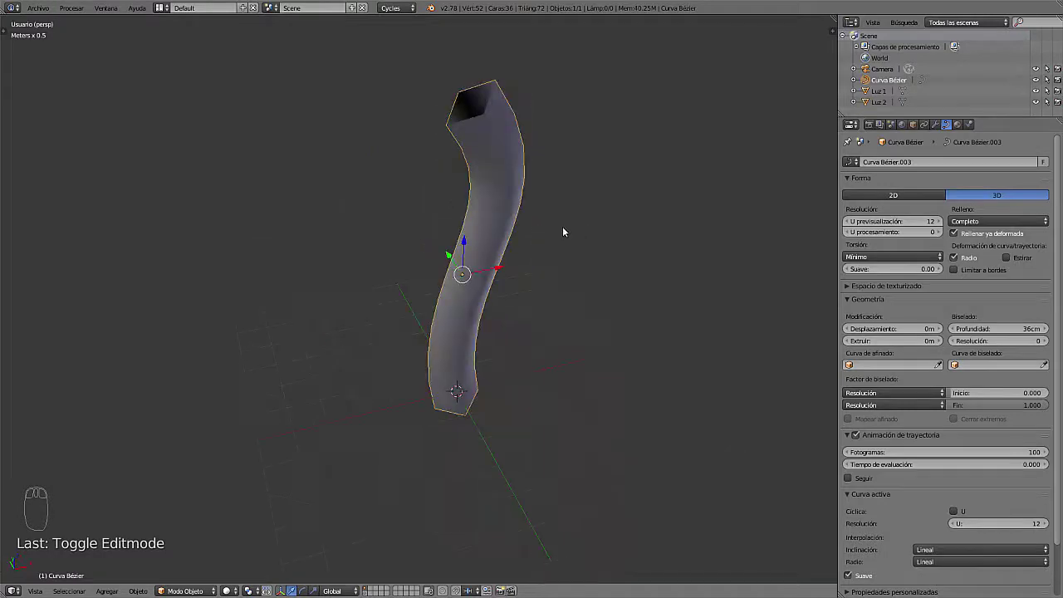
pyautogui.moveTo(477, 237); pyautogui.dragTo(499, 200)
pyautogui.moveTo(546, 277); pyautogui.dragTo(947, 455)
# Turn off Smooth under Active Spline so the tube shades with flat facets
pyautogui.scroll(3)
pyautogui.scroll(-3)
pyautogui.scroll(-3)
pyautogui.scroll(-3)
pyautogui.click(848, 521)
pyautogui.moveTo(524, 318); pyautogui.dragTo(577, 306)
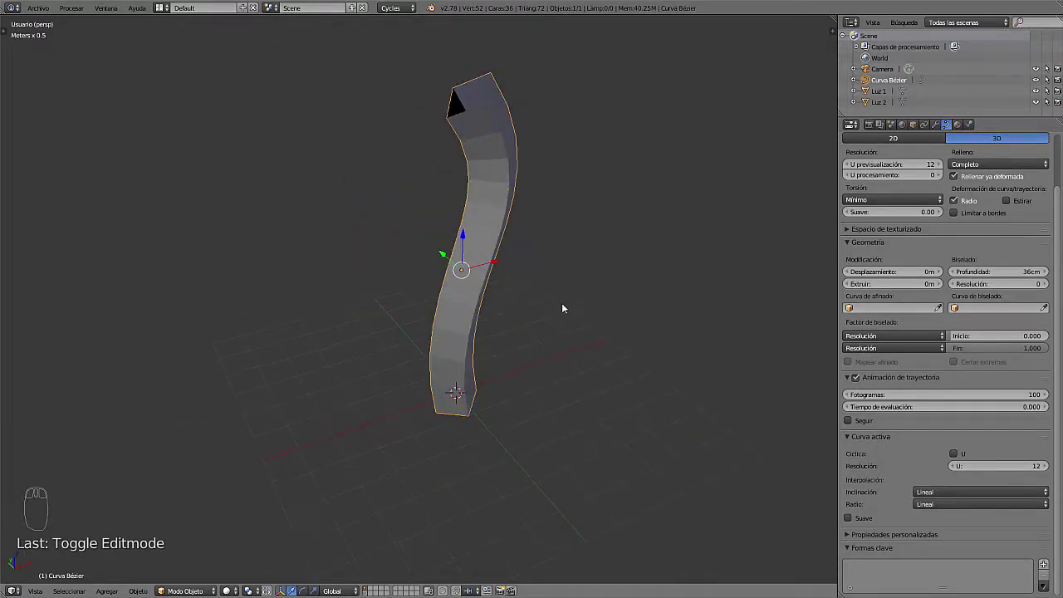
# Enable Display > Wire on the object so wireframe edges show over the tube
pyautogui.moveTo(514, 280); pyautogui.dragTo(500, 204)
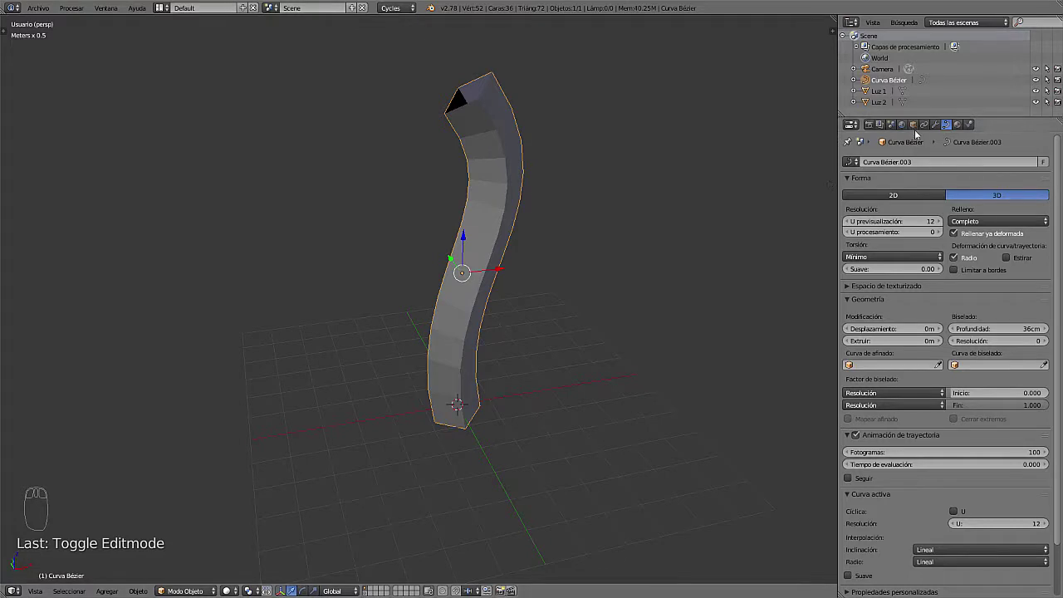
pyautogui.click(918, 132)
pyautogui.moveTo(927, 335); pyautogui.dragTo(851, 386)
pyautogui.click(851, 386)
pyautogui.moveTo(513, 290); pyautogui.dragTo(519, 191)
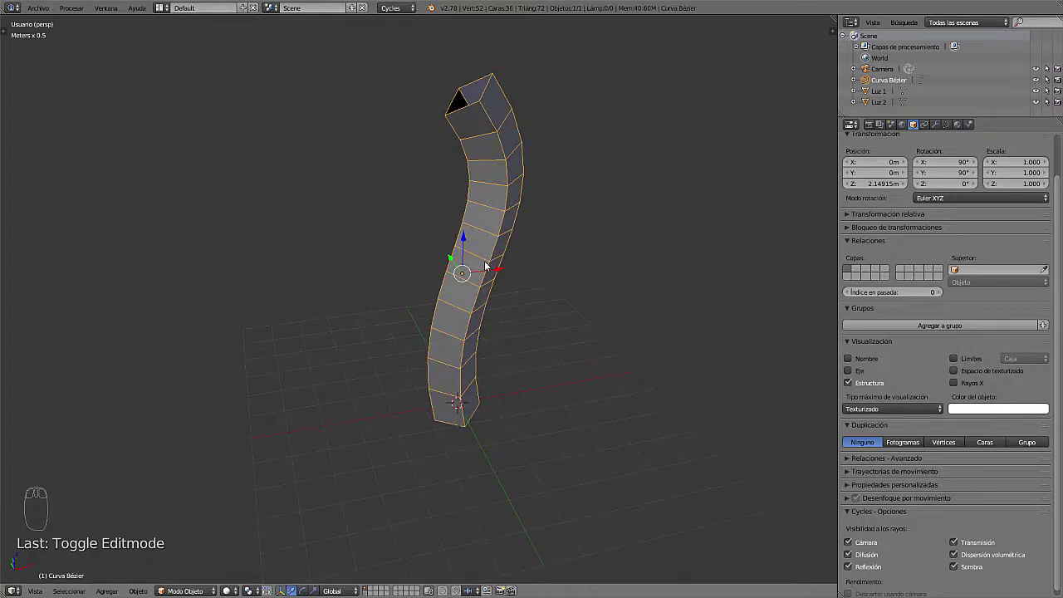
pyautogui.moveTo(947, 126); pyautogui.dragTo(577, 311)
pyautogui.moveTo(538, 293); pyautogui.dragTo(531, 269)
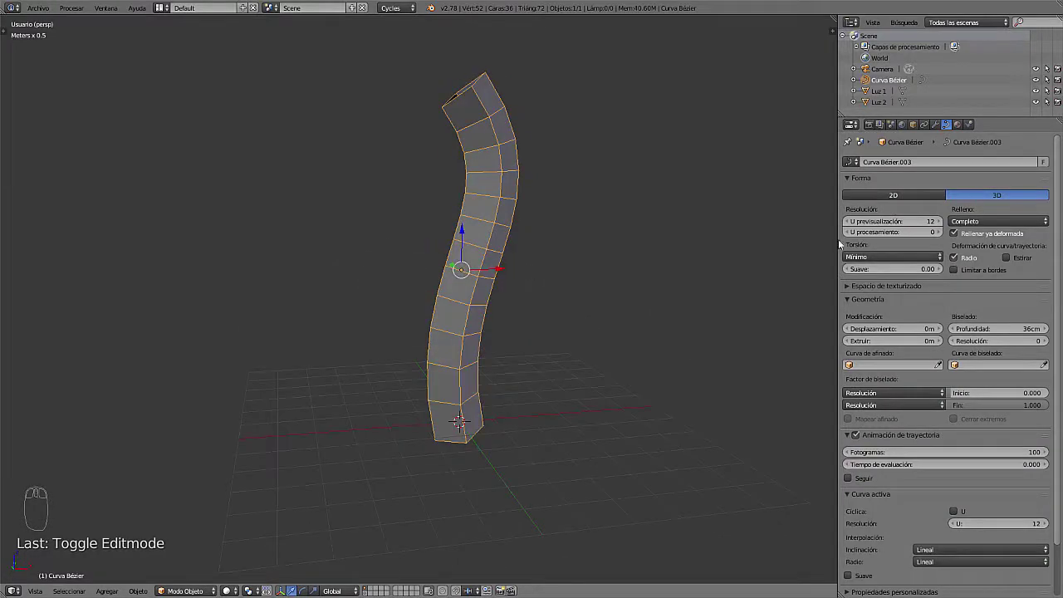
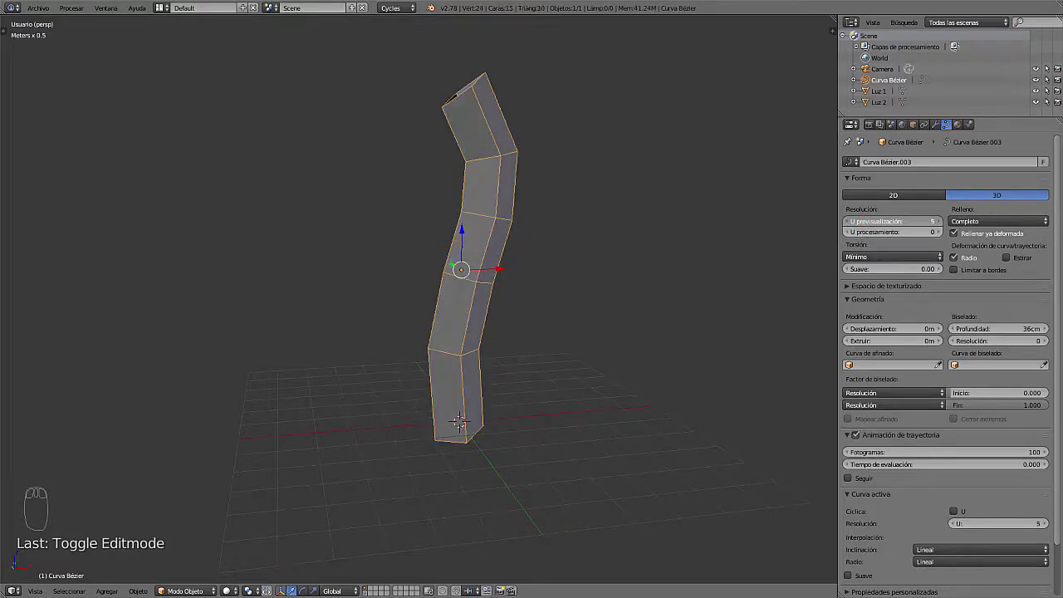
# Inspect the tube after dropping Preview Resolution U from 12 to 5
pyautogui.moveTo(633, 303); pyautogui.dragTo(640, 376)
pyautogui.moveTo(555, 308); pyautogui.dragTo(516, 283)
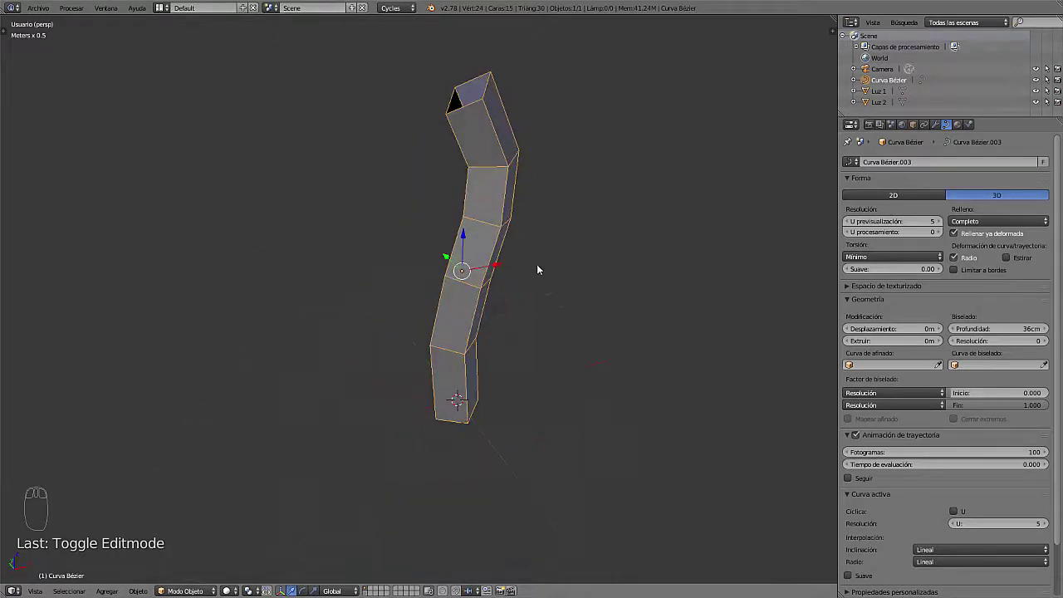
# Move the tube's top control point sideways and adjust its handle so the upper end leans over
pyautogui.press('Tab')
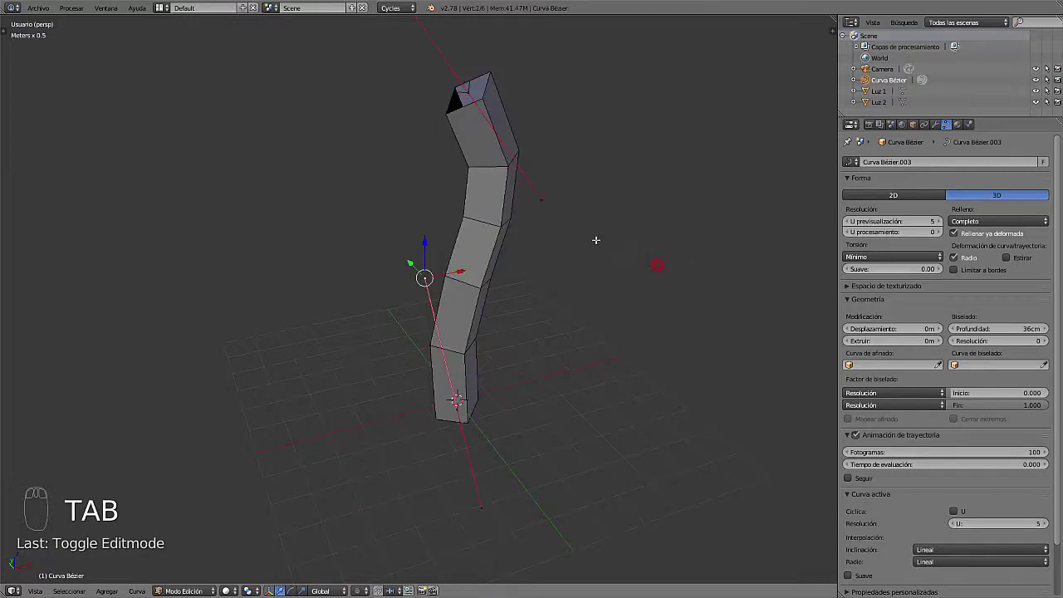
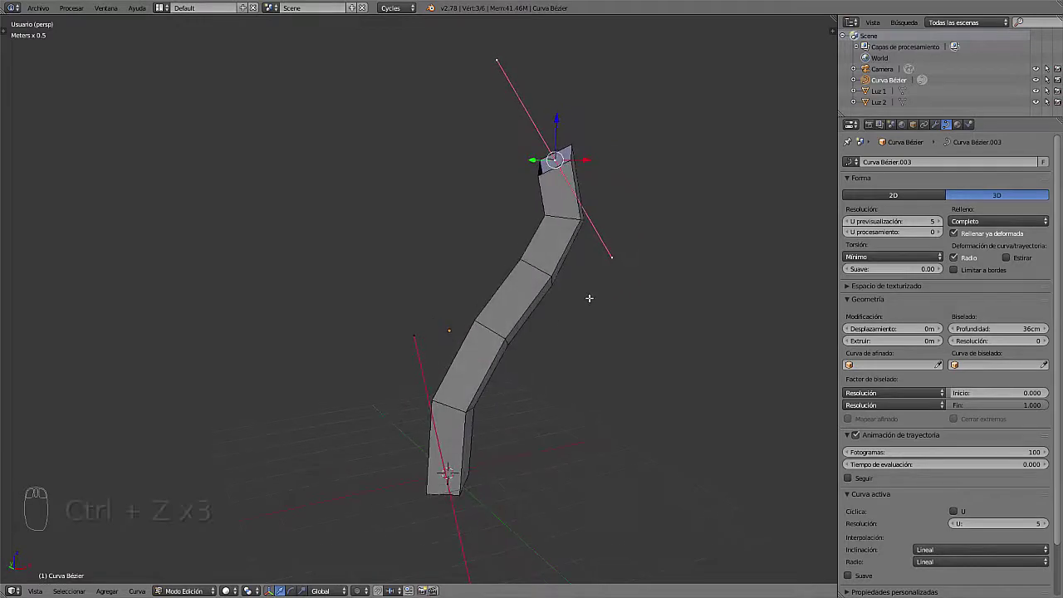
pyautogui.press('Tab')
pyautogui.moveTo(365, 306); pyautogui.dragTo(501, 325)
pyautogui.scroll(3)
pyautogui.moveTo(498, 321); pyautogui.dragTo(523, 338)
pyautogui.moveTo(508, 380); pyautogui.dragTo(463, 343)
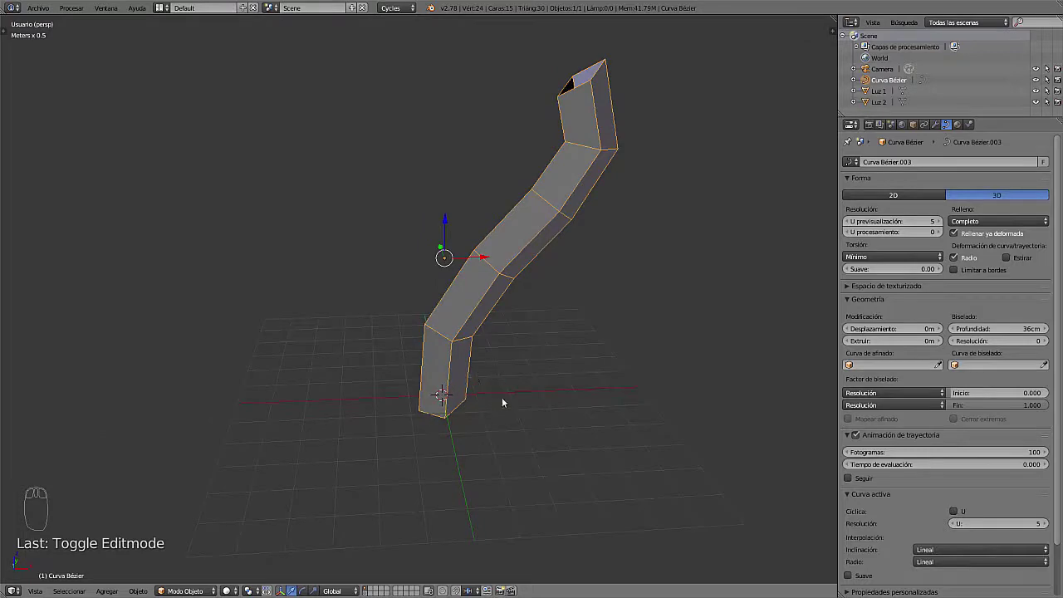
# Orbit and zoom out to view the whole reshaped tube from a side angle
pyautogui.moveTo(526, 324); pyautogui.dragTo(497, 268)
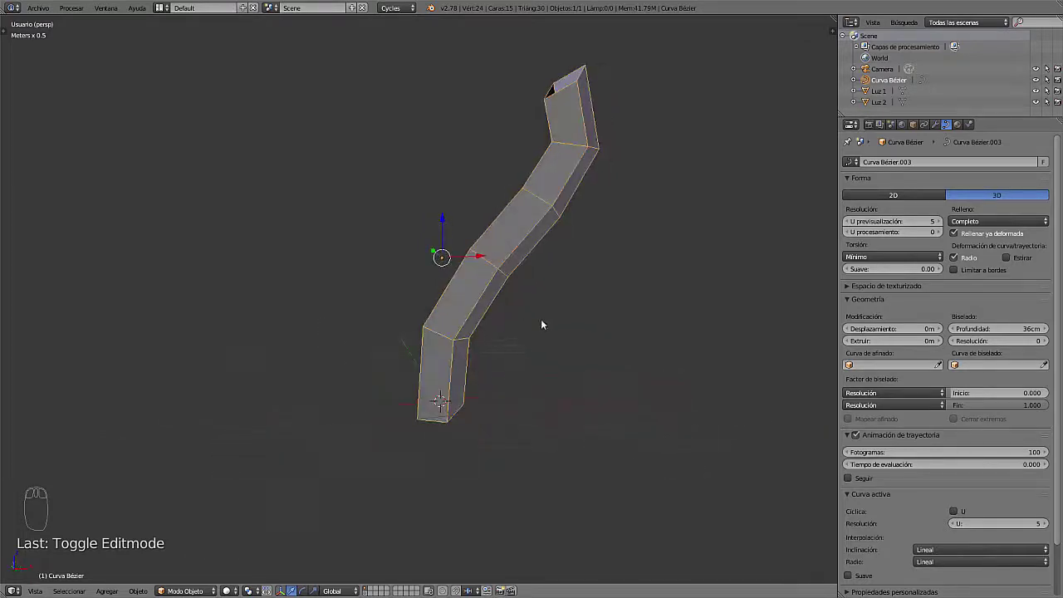
pyautogui.moveTo(520, 318); pyautogui.dragTo(445, 411)
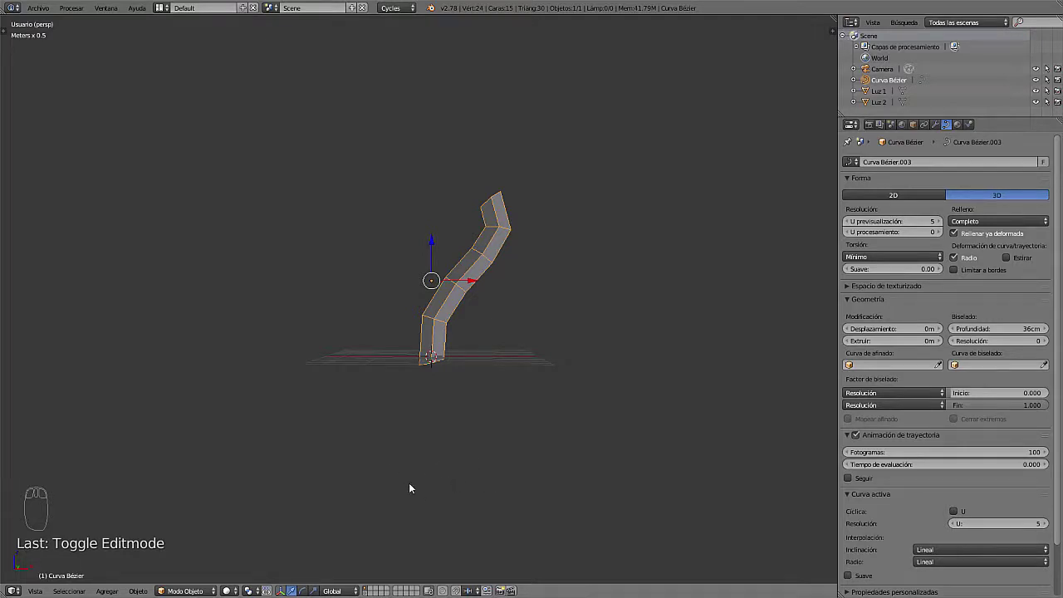
pyautogui.moveTo(435, 486); pyautogui.dragTo(448, 383)
pyautogui.moveTo(445, 380); pyautogui.dragTo(516, 376)
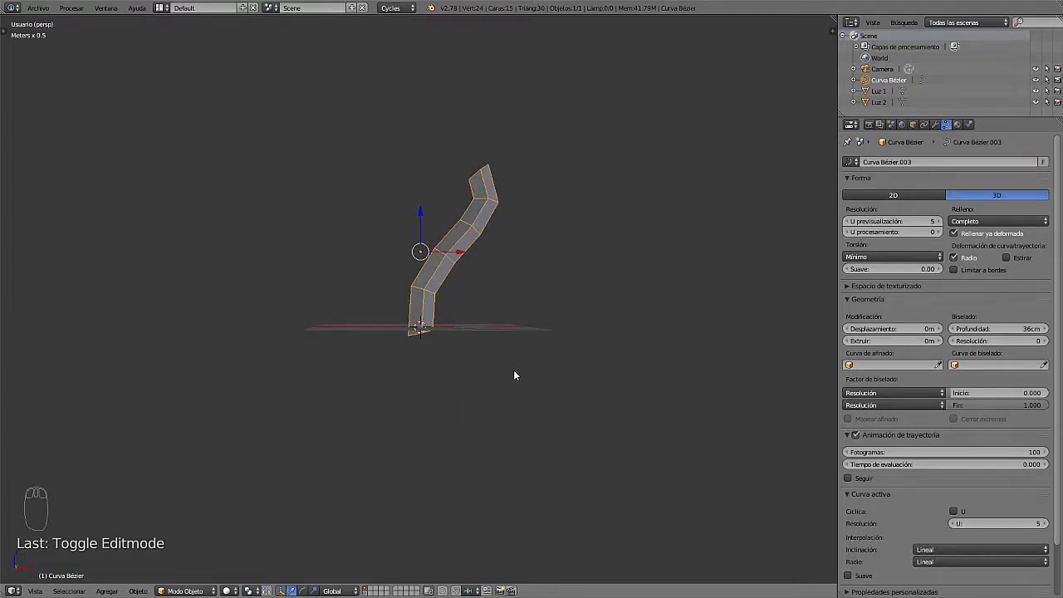
# Duplicate the tube as Curva Bézier.001, drop it below, and zero its Bevel Depth
pyautogui.press('shift+d')
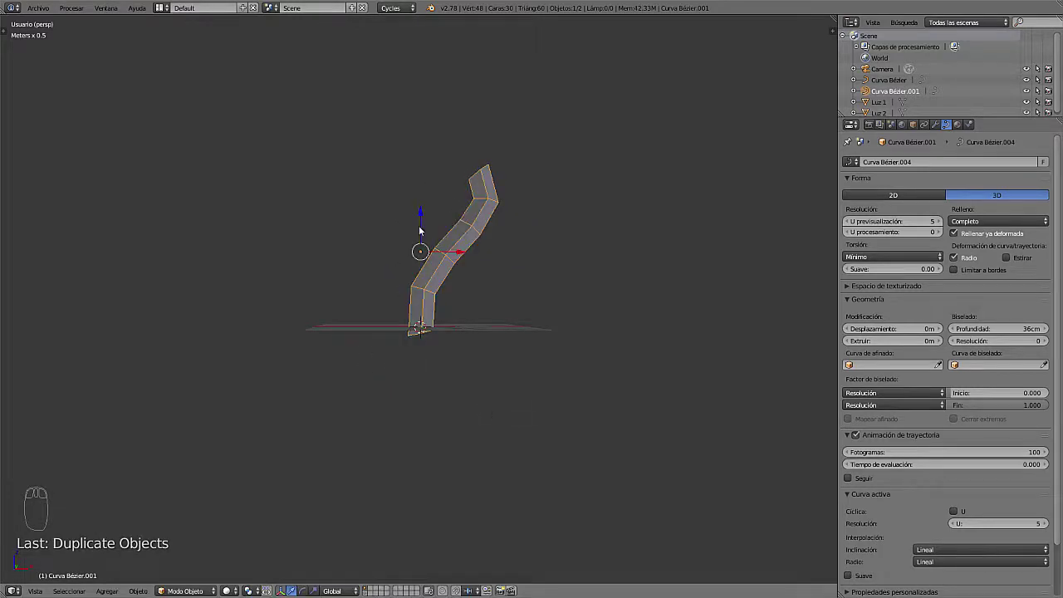
pyautogui.click(425, 223)
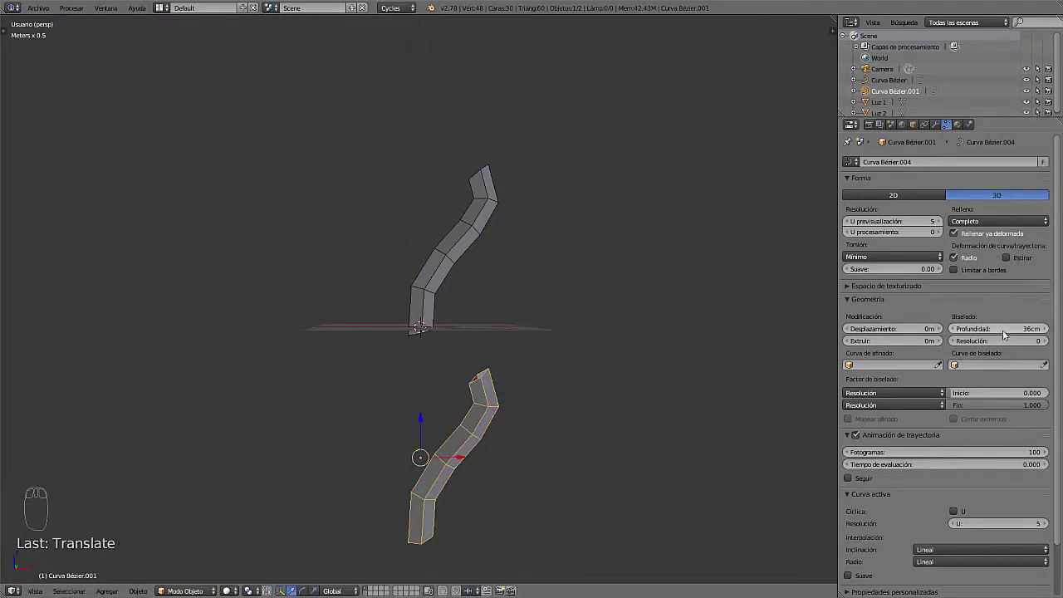
pyautogui.click(416, 324)
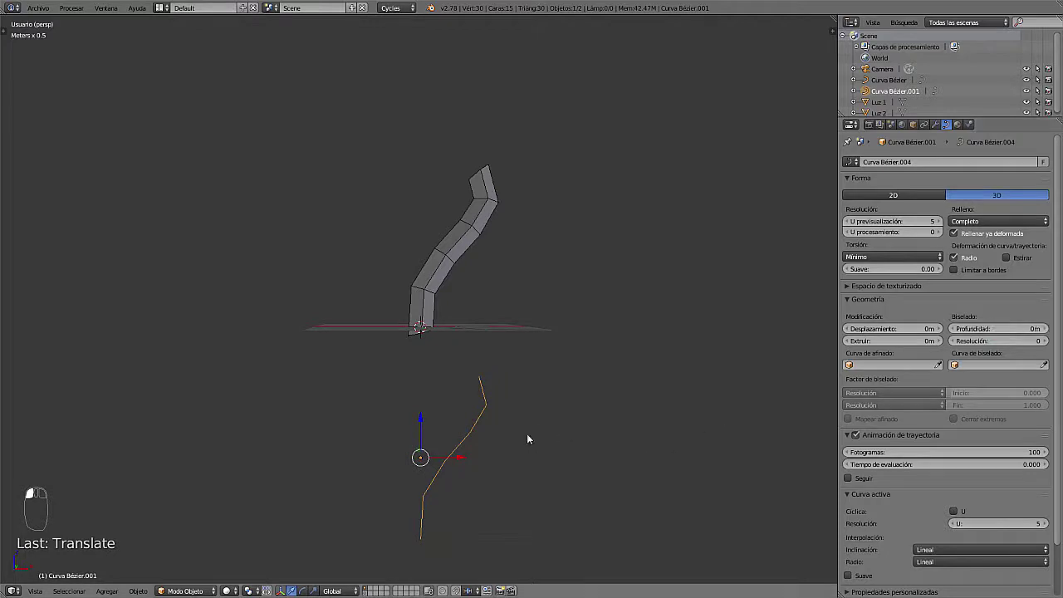
pyautogui.moveTo(477, 432); pyautogui.dragTo(465, 433)
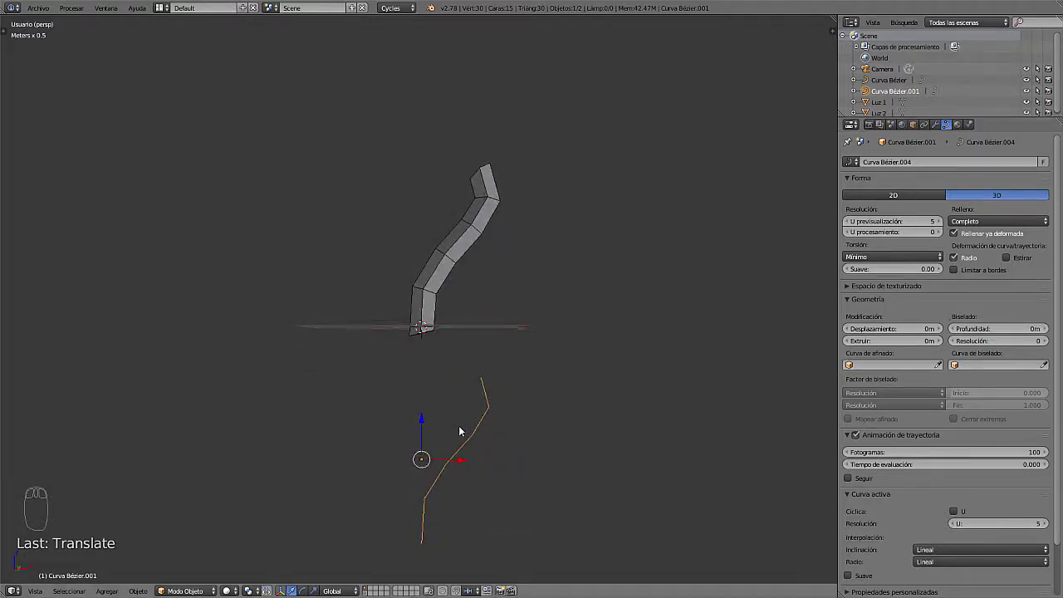
pyautogui.rightClick(440, 295)
pyautogui.moveTo(477, 346); pyautogui.dragTo(480, 335)
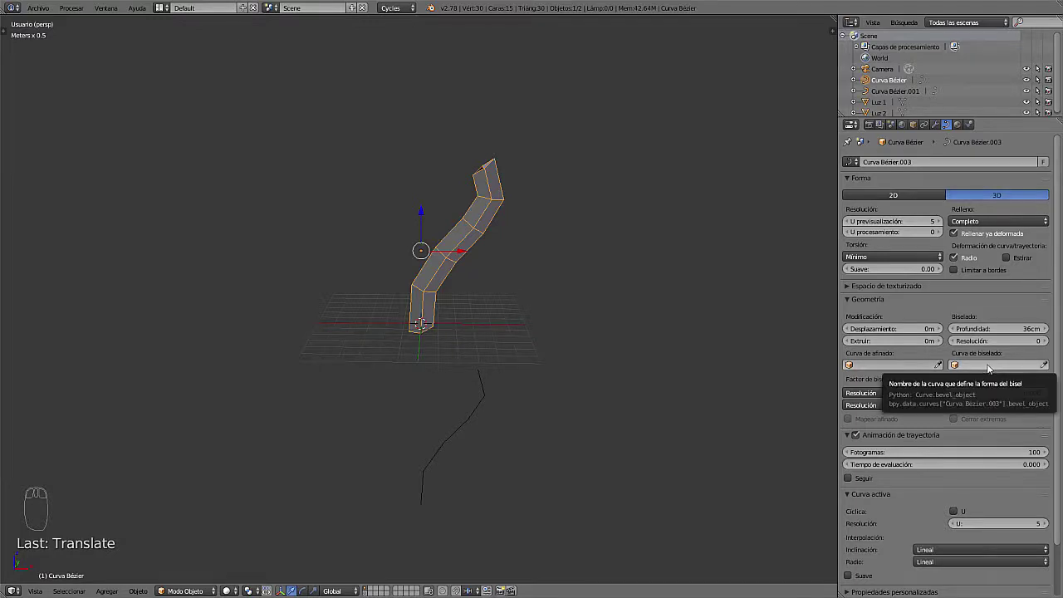
pyautogui.moveTo(498, 287); pyautogui.dragTo(479, 196)
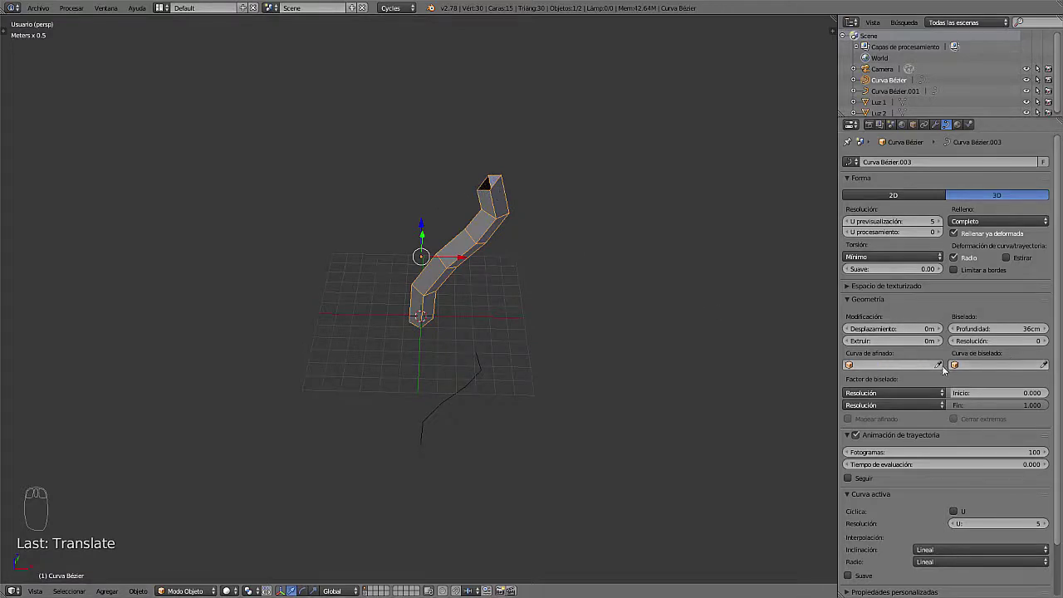
pyautogui.moveTo(585, 323); pyautogui.dragTo(519, 328)
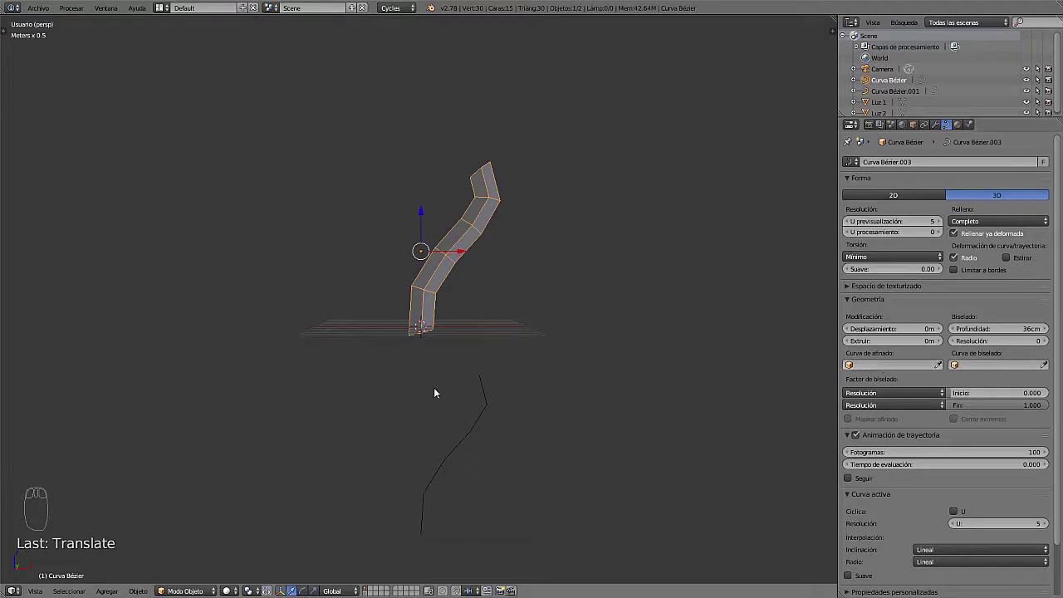
# Pick Curva Bézier.001 with the Taper Object eyedropper so the tube narrows to a point
pyautogui.click(944, 368)
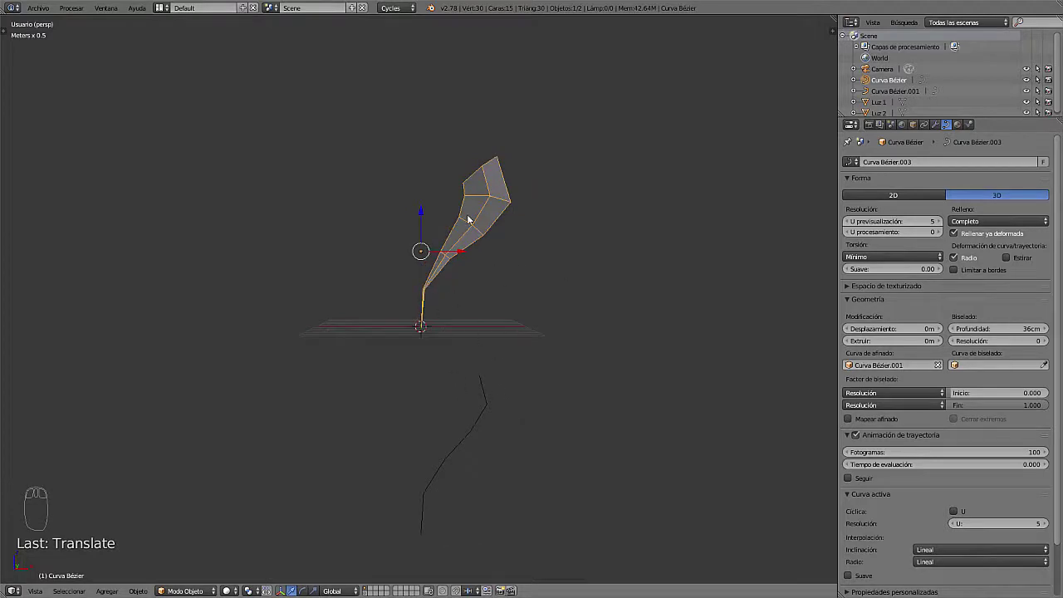
pyautogui.moveTo(489, 288); pyautogui.dragTo(483, 291)
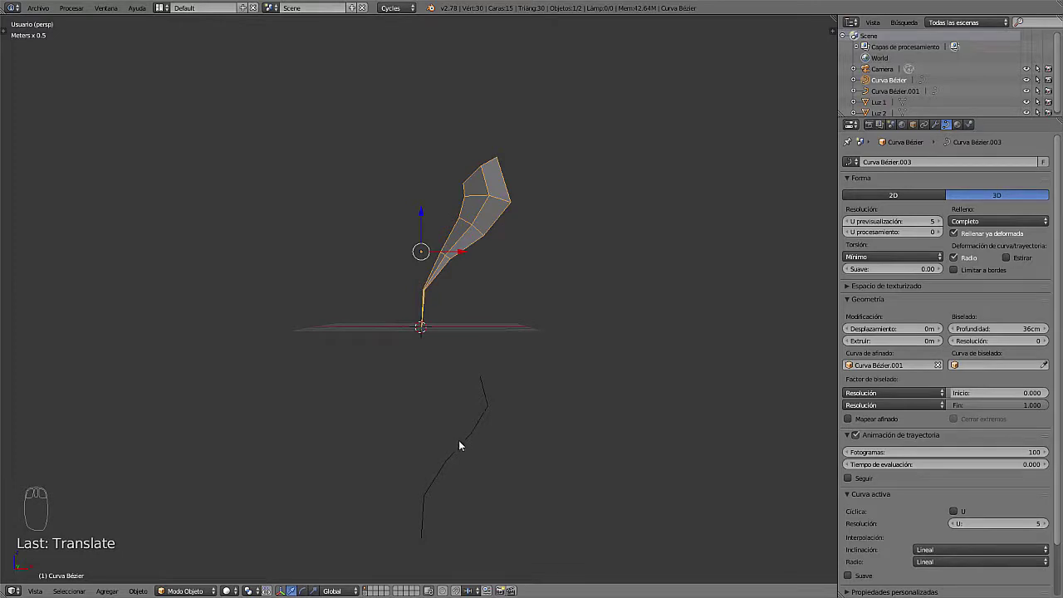
# Edit Curva Bézier.001's control points so the taper is thick at the base and thin at the tip
pyautogui.rightClick(466, 444)
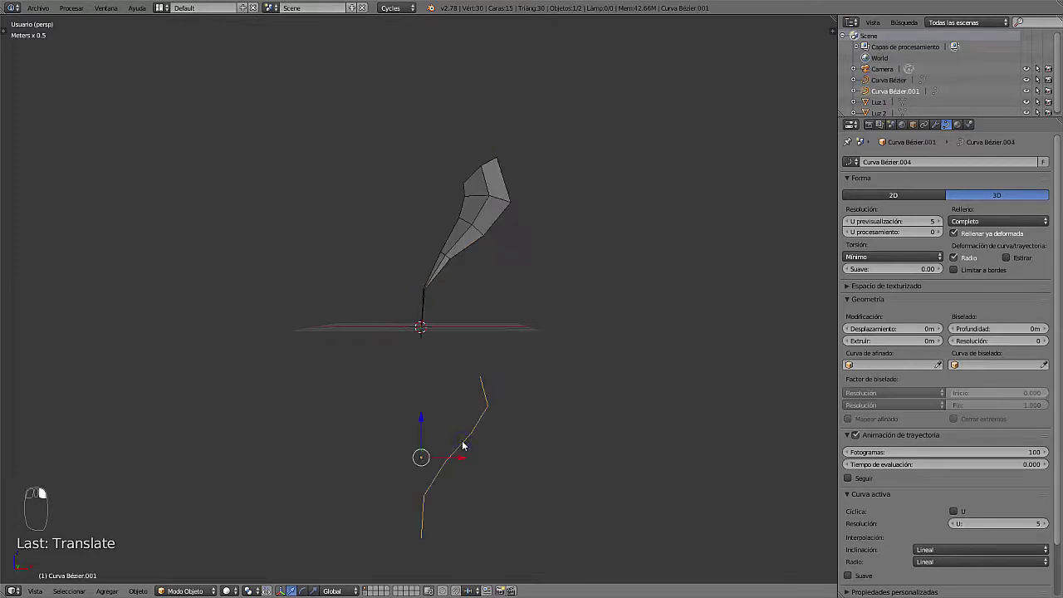
pyautogui.press('Tab')
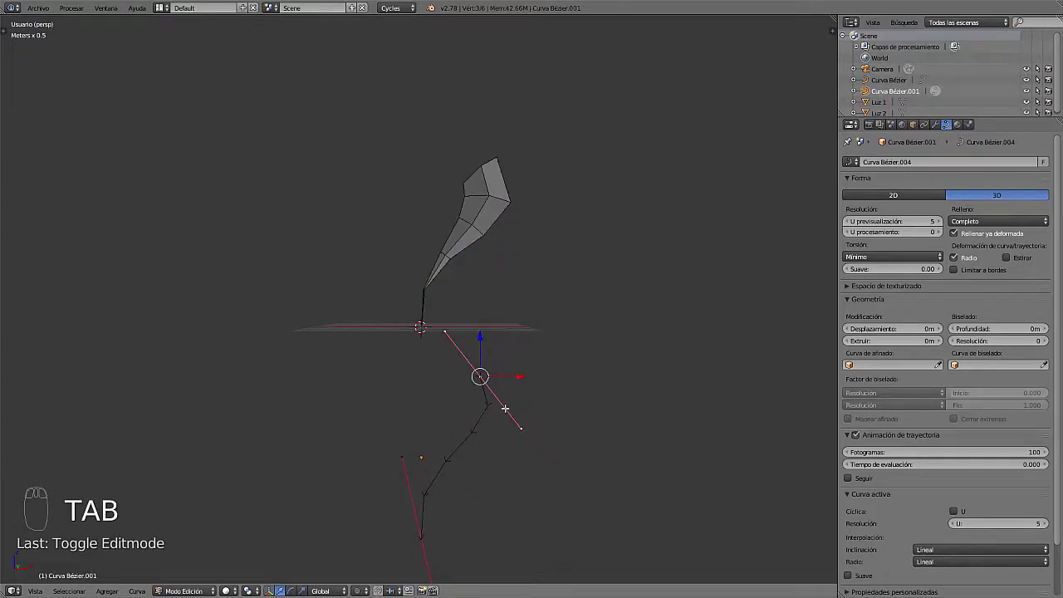
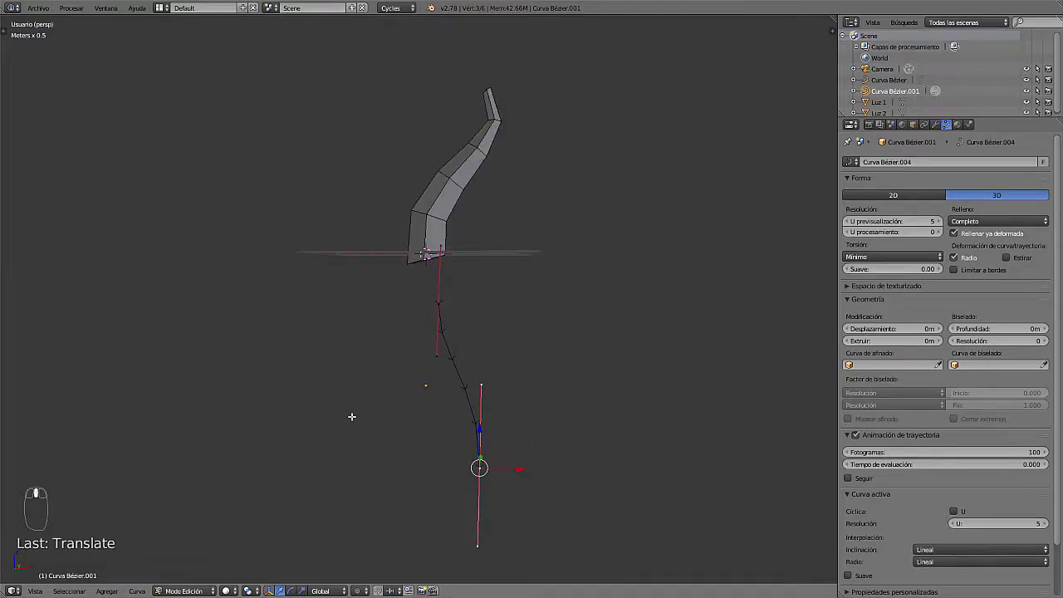
pyautogui.press('Tab')
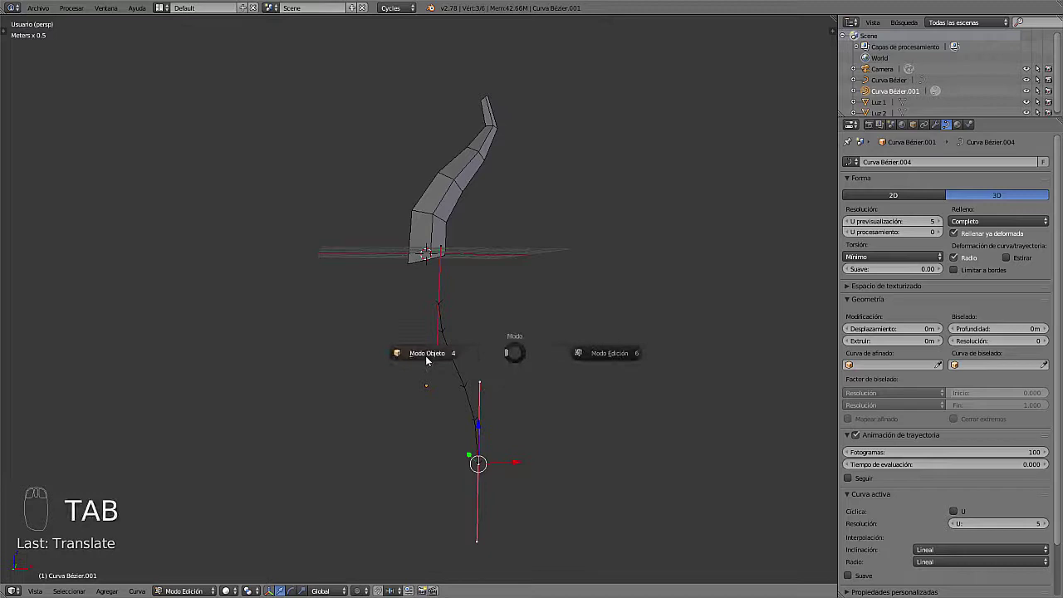
# Adjust the tube's top control point handles for a smoother tip bend, then return to Object Mode
pyautogui.rightClick(438, 240)
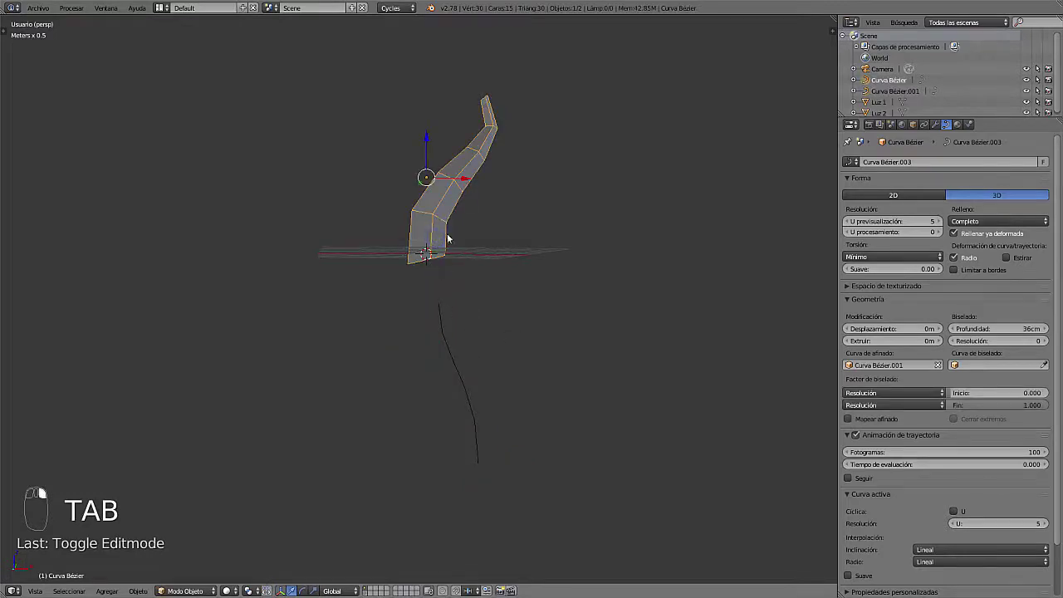
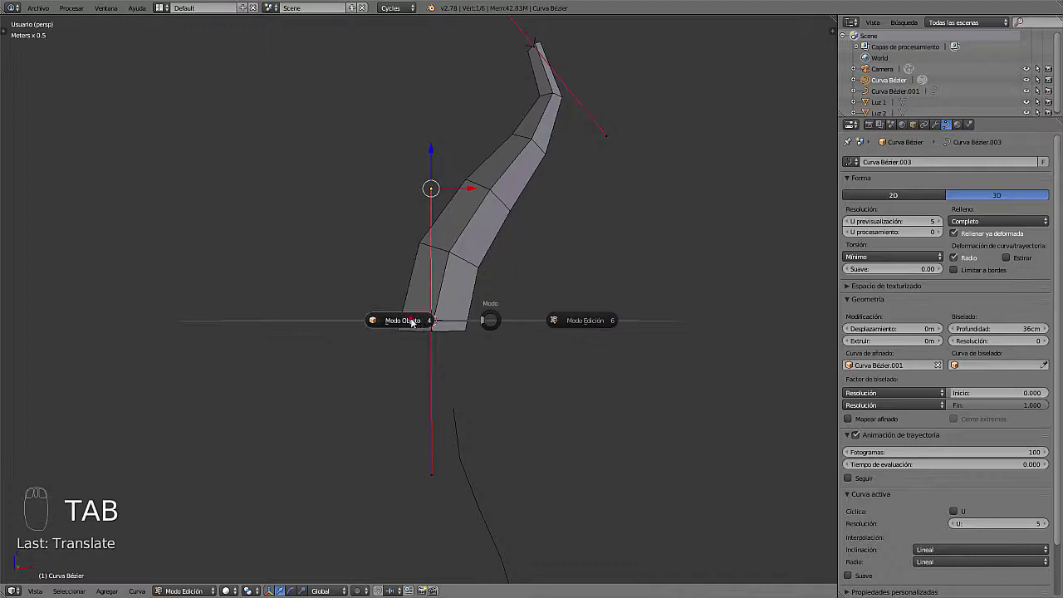
pyautogui.moveTo(436, 170); pyautogui.dragTo(532, 308)
pyautogui.moveTo(533, 308); pyautogui.dragTo(462, 332)
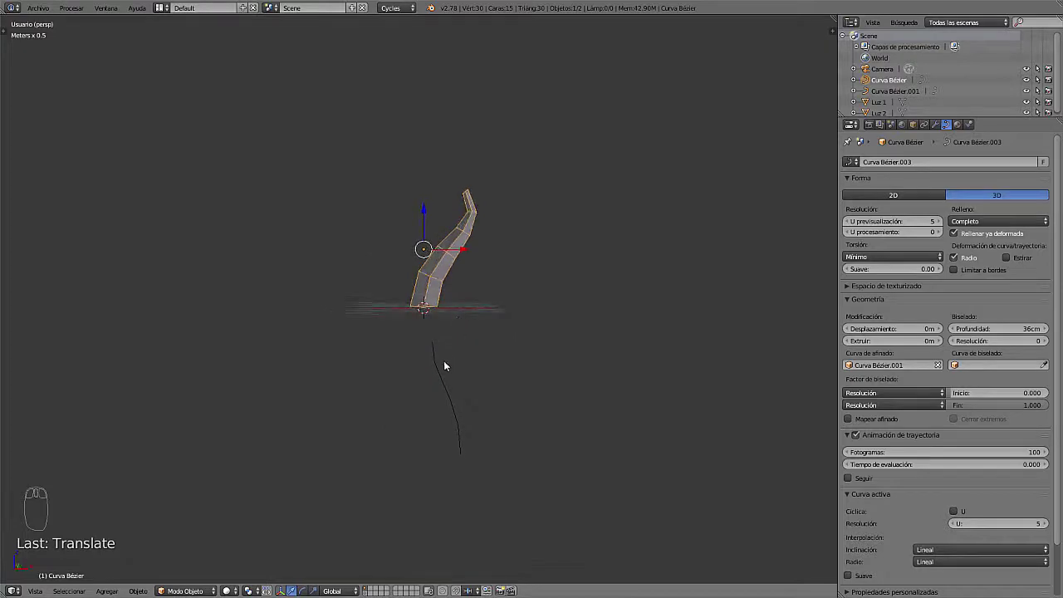
pyautogui.rightClick(441, 372)
# Tweak the taper curve's points, then switch to editing the horn tube's path points
pyautogui.press('Tab')
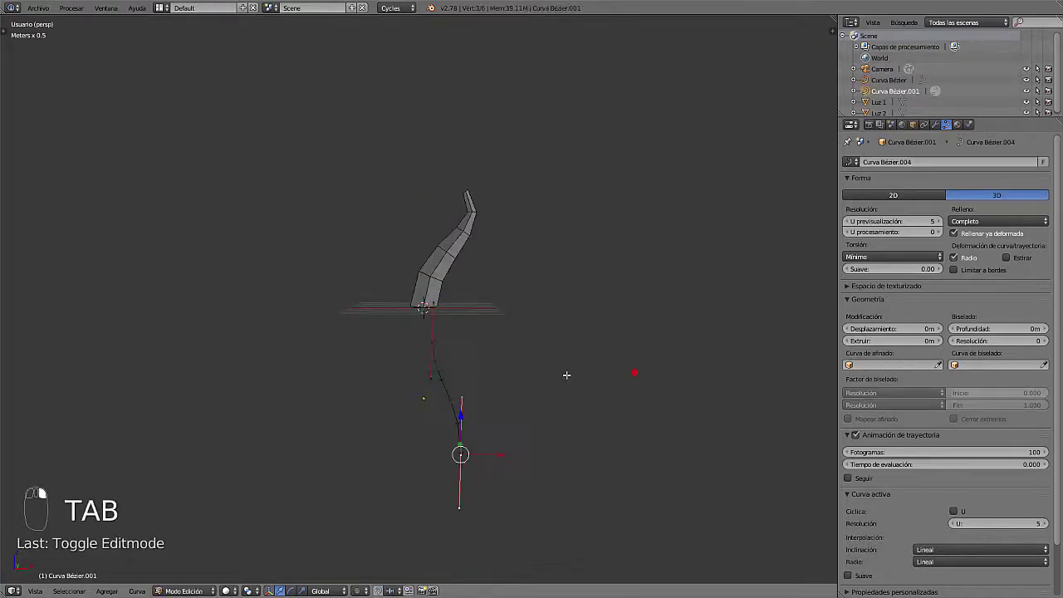
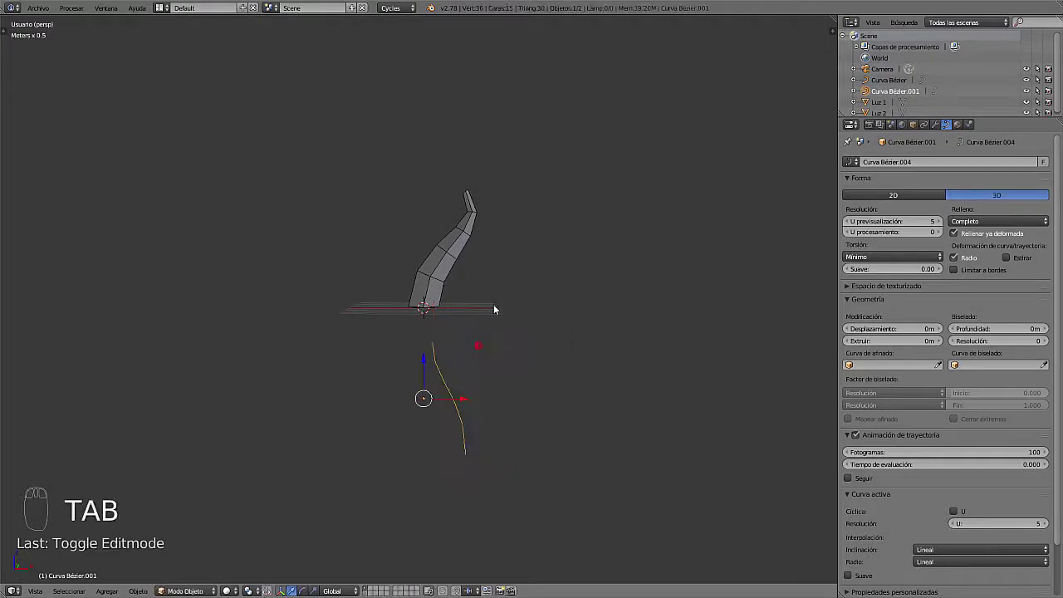
pyautogui.rightClick(447, 269)
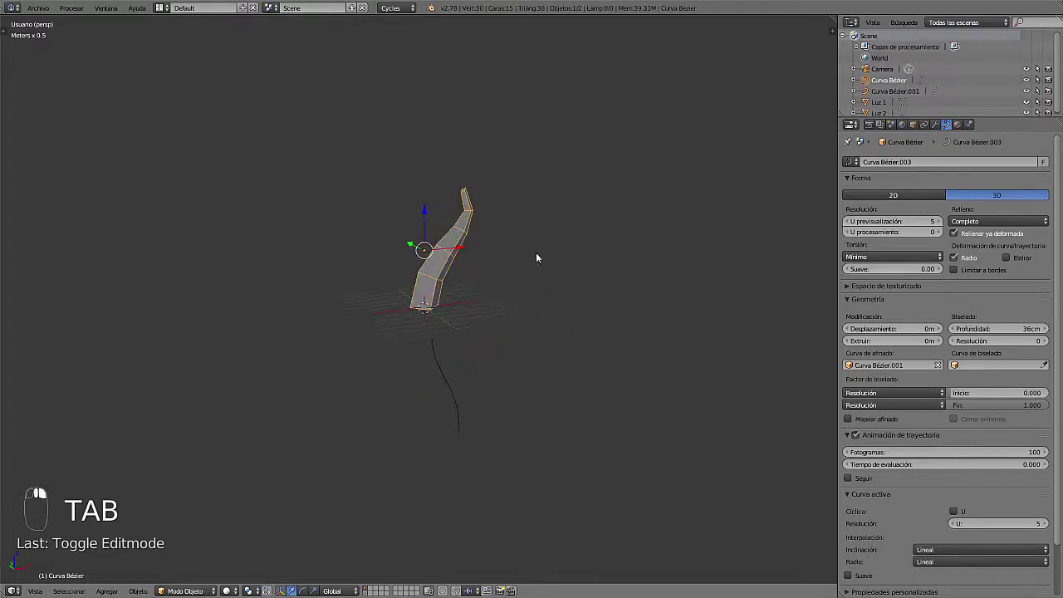
pyautogui.middleClick(535, 252)
pyautogui.press('Tab')
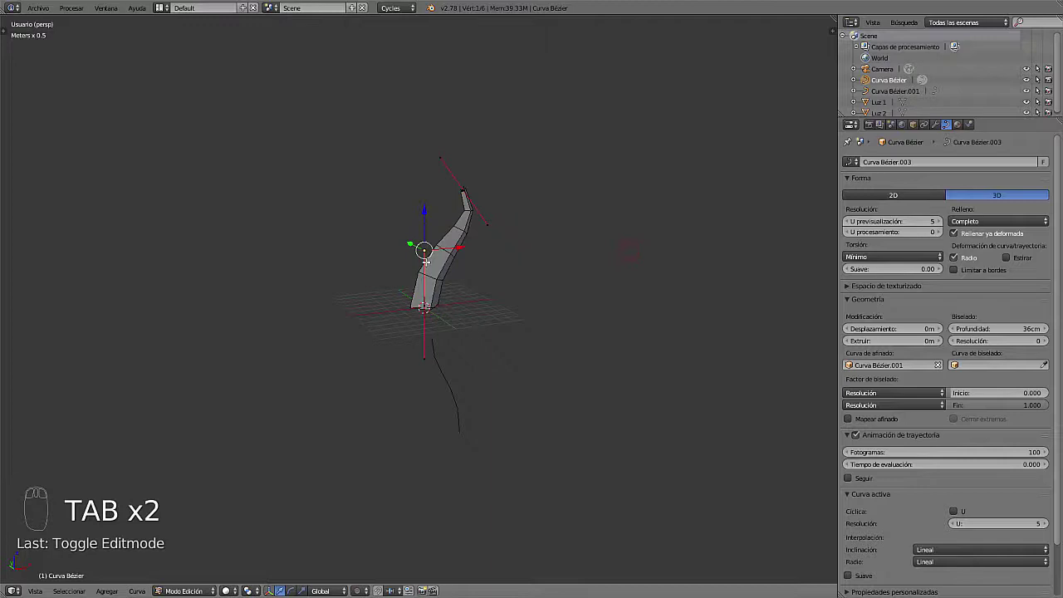
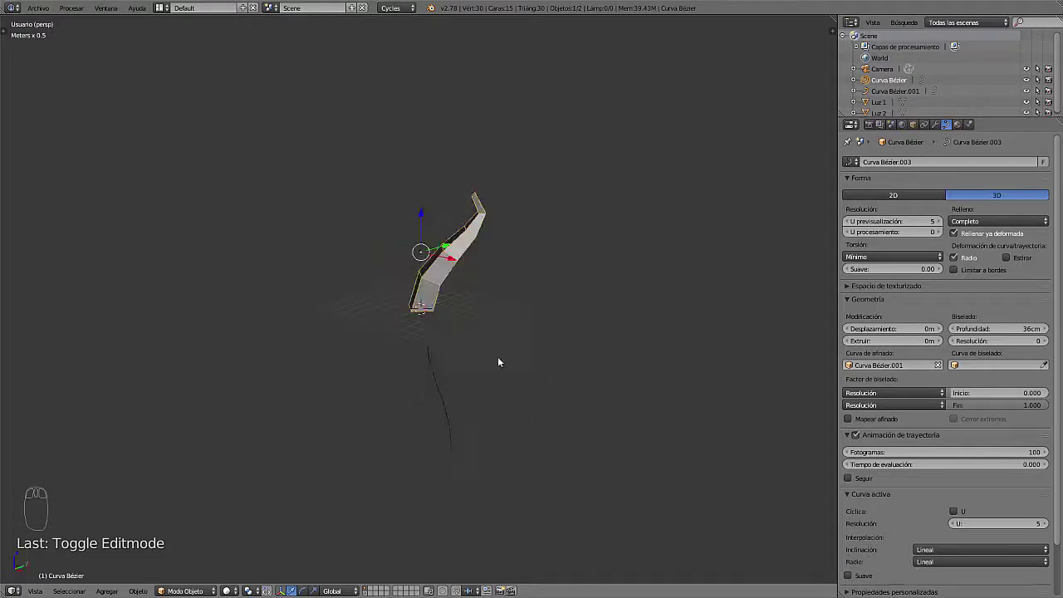
# Refine the tube path into a smooth upward curve, checking from several angles, then select both curves
pyautogui.moveTo(444, 316); pyautogui.dragTo(493, 325)
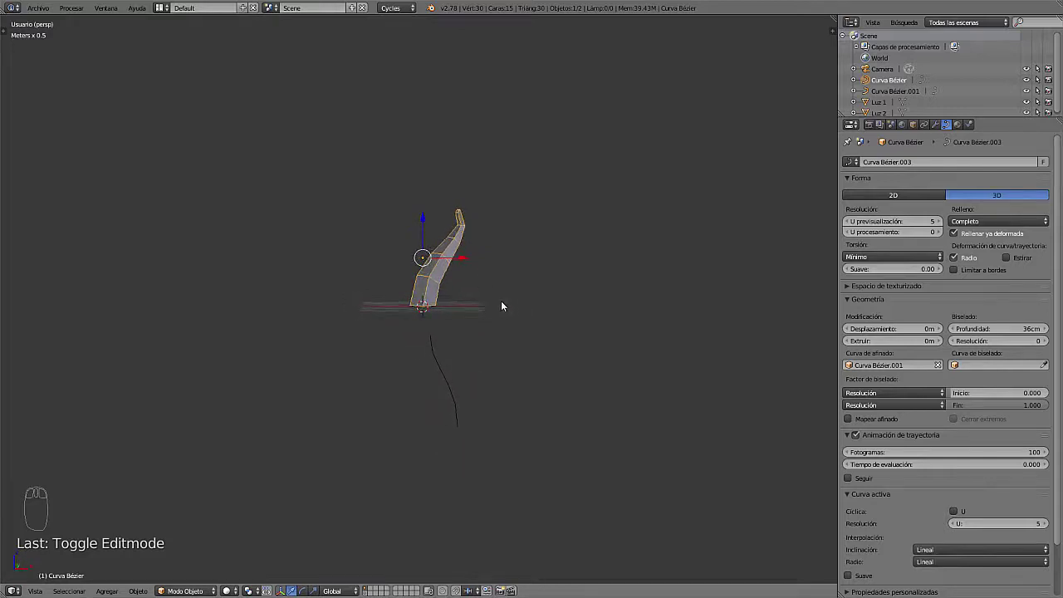
pyautogui.moveTo(475, 305); pyautogui.dragTo(436, 314)
pyautogui.moveTo(443, 273); pyautogui.dragTo(489, 355)
pyautogui.middleClick(463, 354)
pyautogui.moveTo(467, 358); pyautogui.dragTo(438, 315)
pyautogui.moveTo(467, 316); pyautogui.dragTo(433, 351)
pyautogui.moveTo(470, 358); pyautogui.dragTo(473, 354)
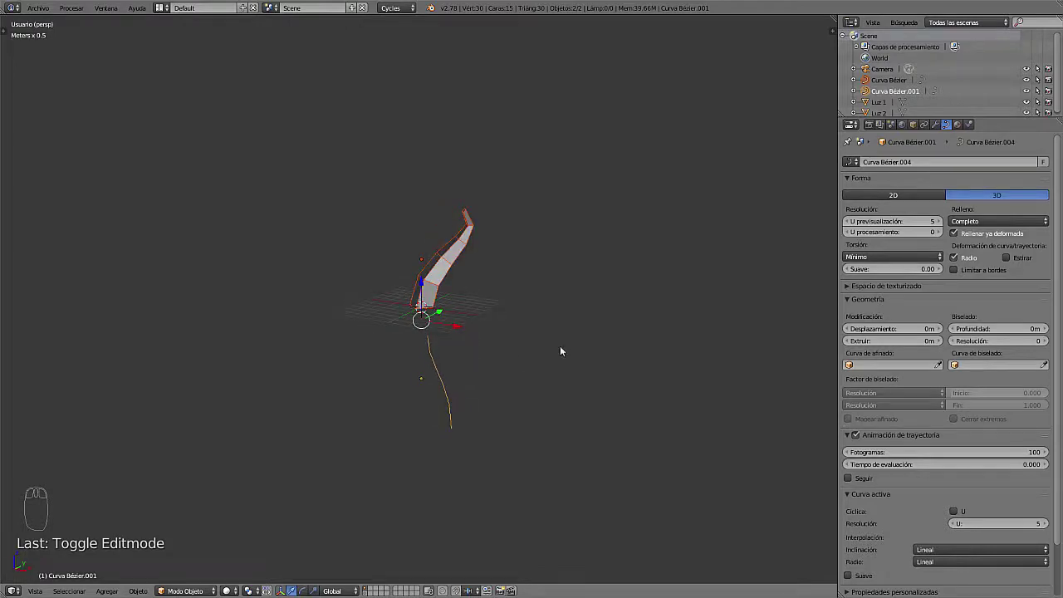
# Duplicate the horn with its taper curve to the right and lower the copy's resolution to 3
pyautogui.press('shift+d')
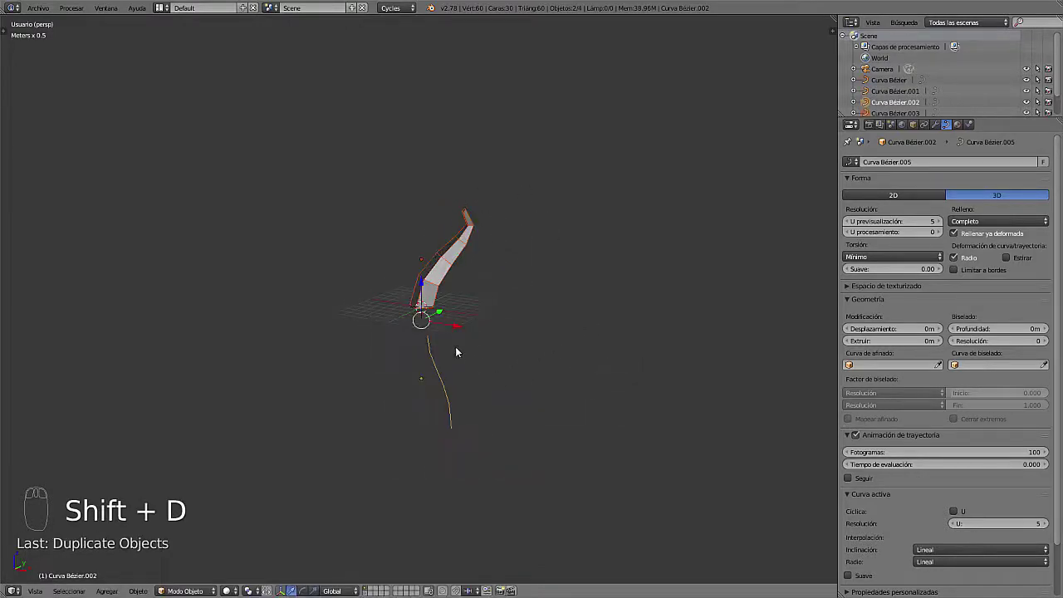
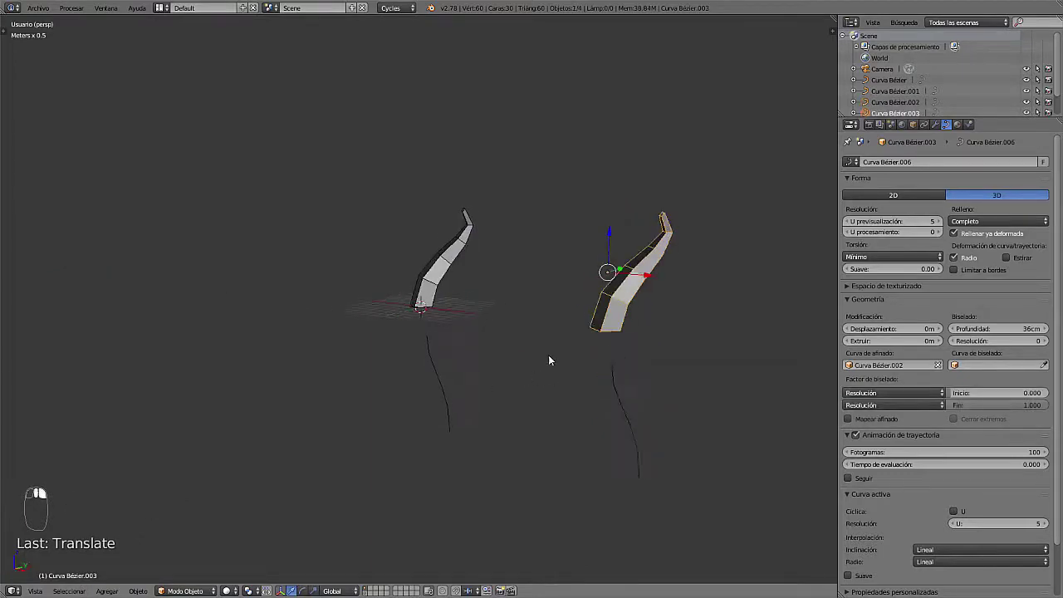
pyautogui.middleClick(720, 275)
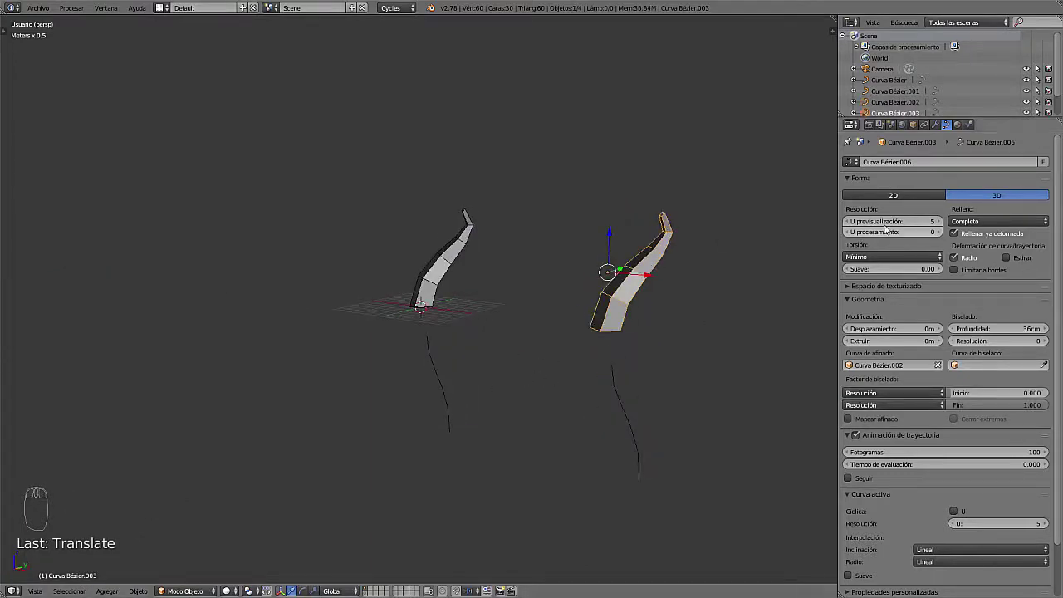
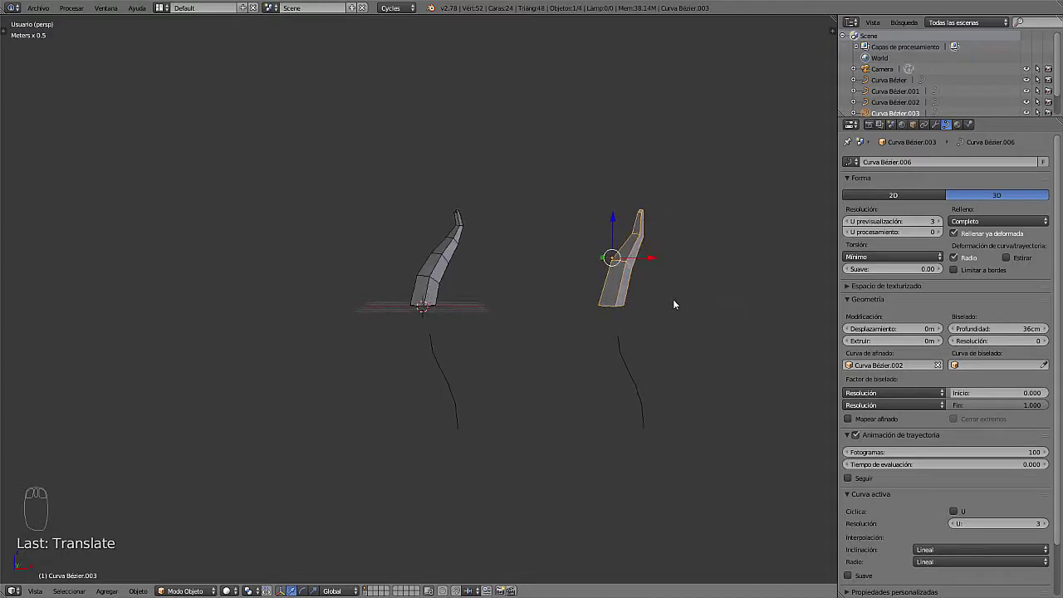
pyautogui.moveTo(610, 290); pyautogui.dragTo(592, 358)
pyautogui.scroll(3)
# Reshape Curva Bézier.002 so the copied horn shrinks into a short side branch on the first horn
pyautogui.rightClick(587, 372)
pyautogui.press('Tab')
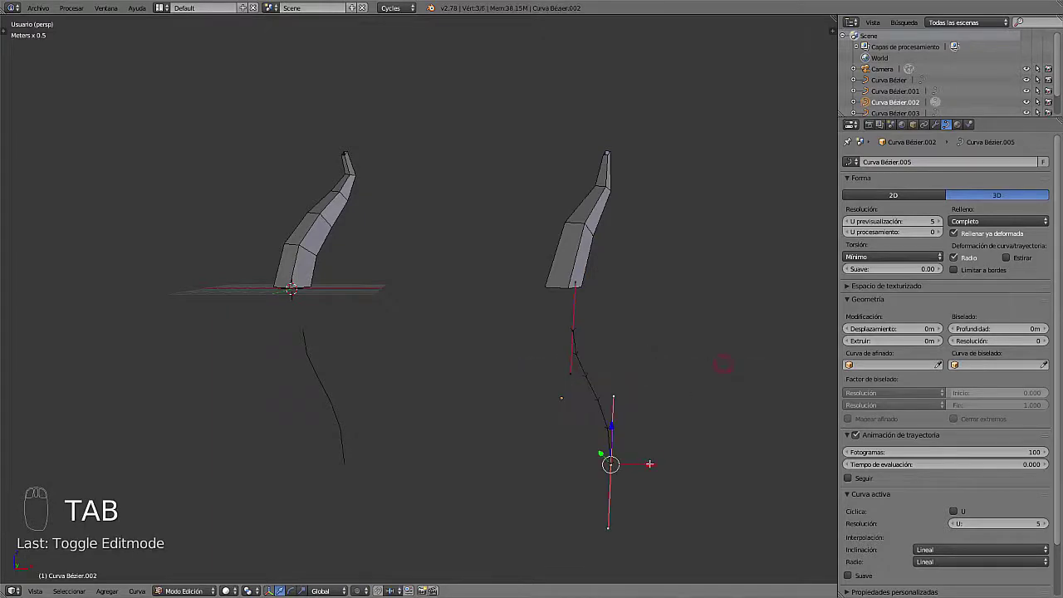
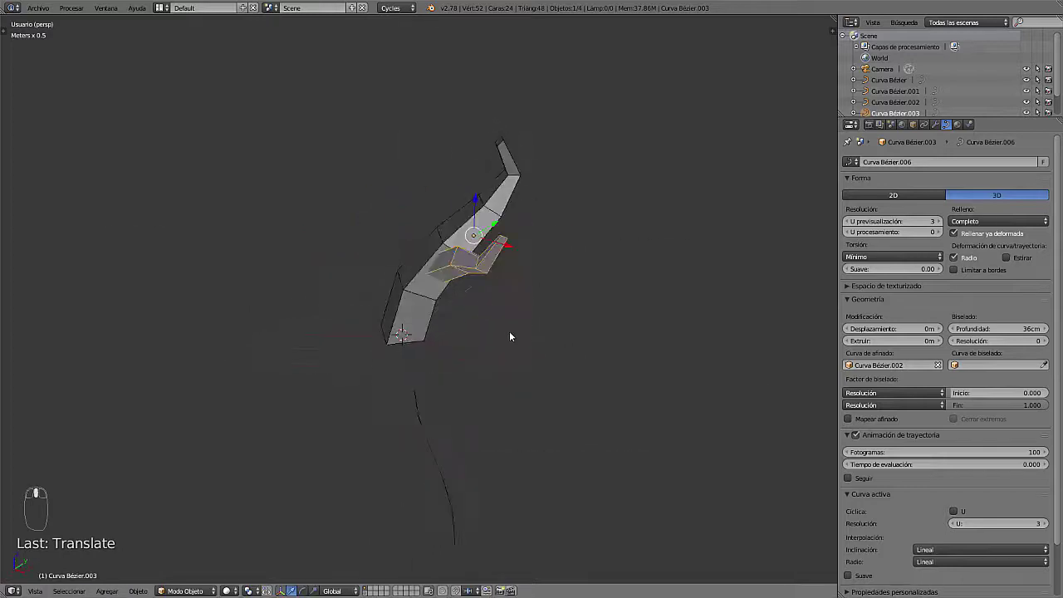
# Convert Curva Bézier.003 to a mesh with Mesh from Curve and inspect its vertices where it meets the horn
pyautogui.moveTo(403, 269); pyautogui.dragTo(432, 312)
pyautogui.scroll(-3)
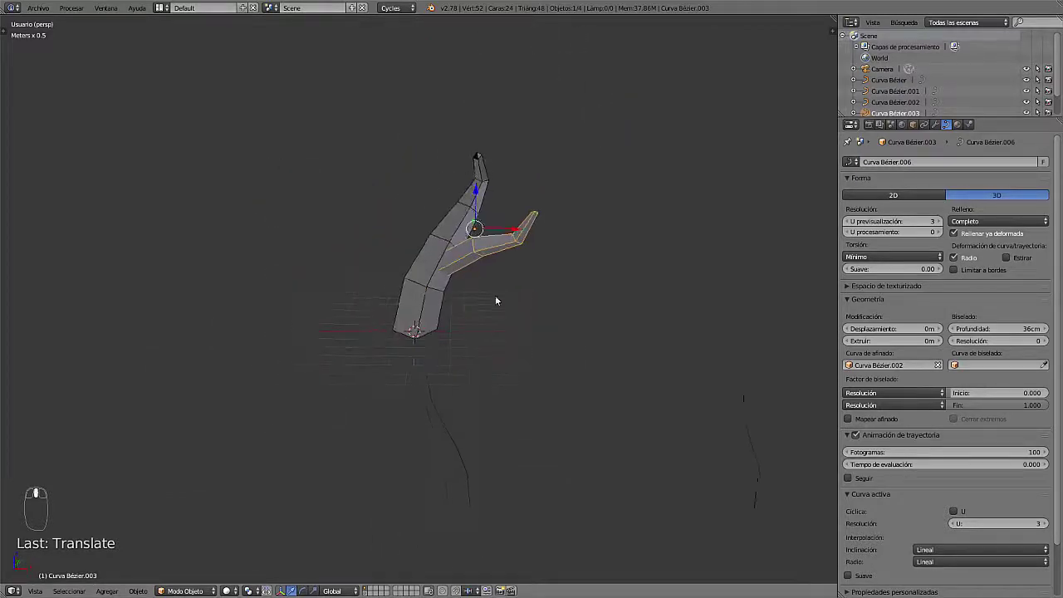
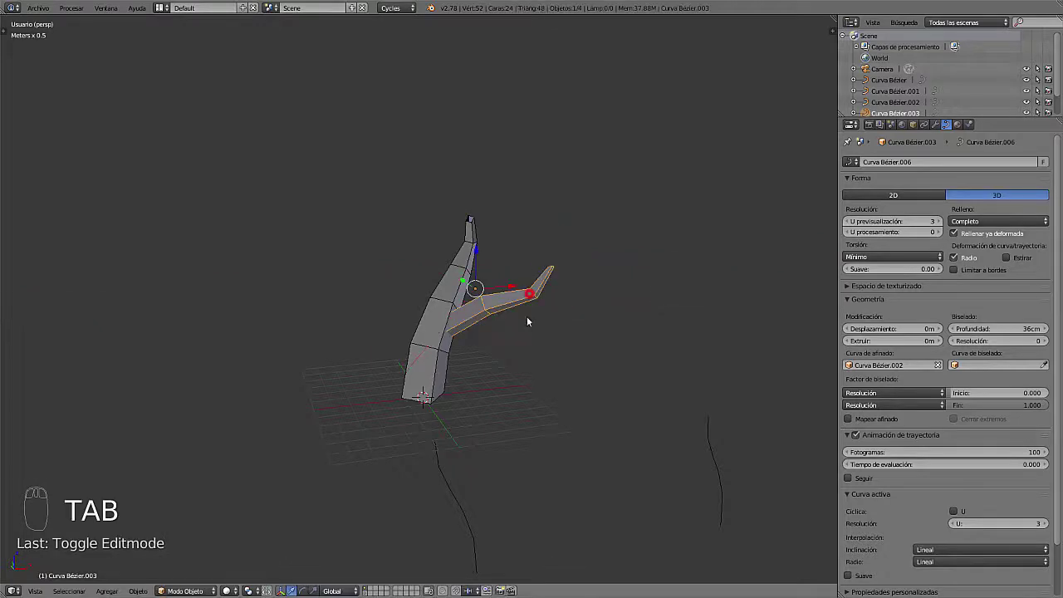
pyautogui.moveTo(525, 323); pyautogui.dragTo(480, 371)
pyautogui.moveTo(485, 356); pyautogui.dragTo(371, 332)
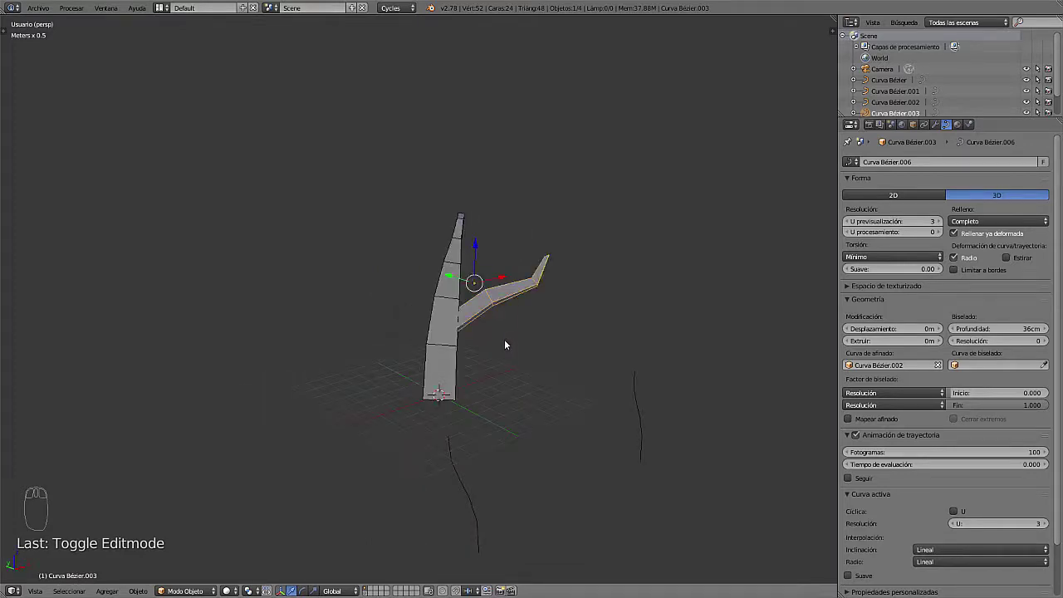
pyautogui.moveTo(495, 349); pyautogui.dragTo(440, 341)
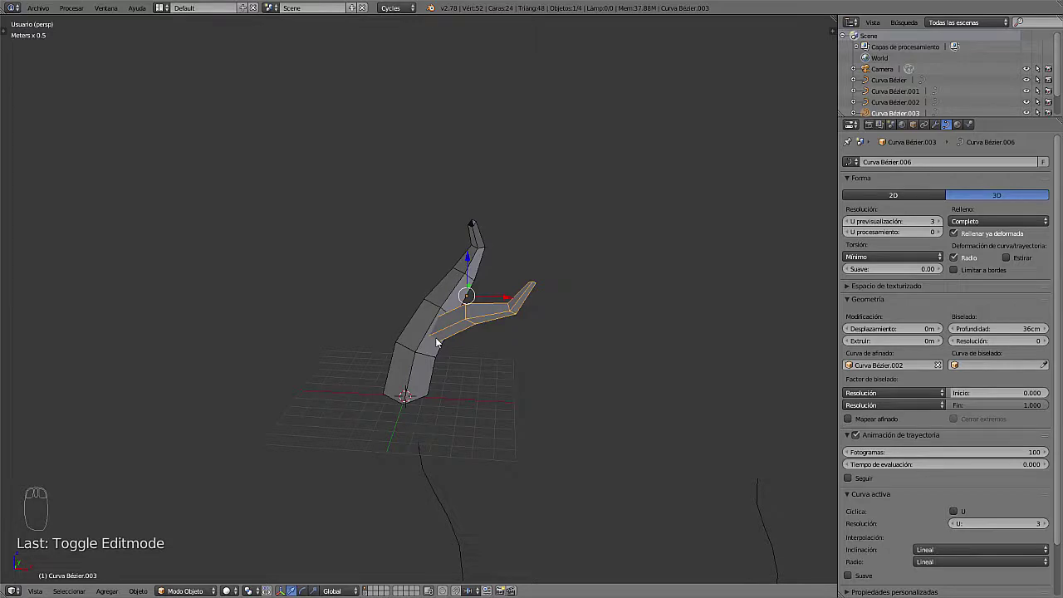
pyautogui.moveTo(432, 376); pyautogui.dragTo(504, 319)
pyautogui.moveTo(483, 324); pyautogui.dragTo(530, 308)
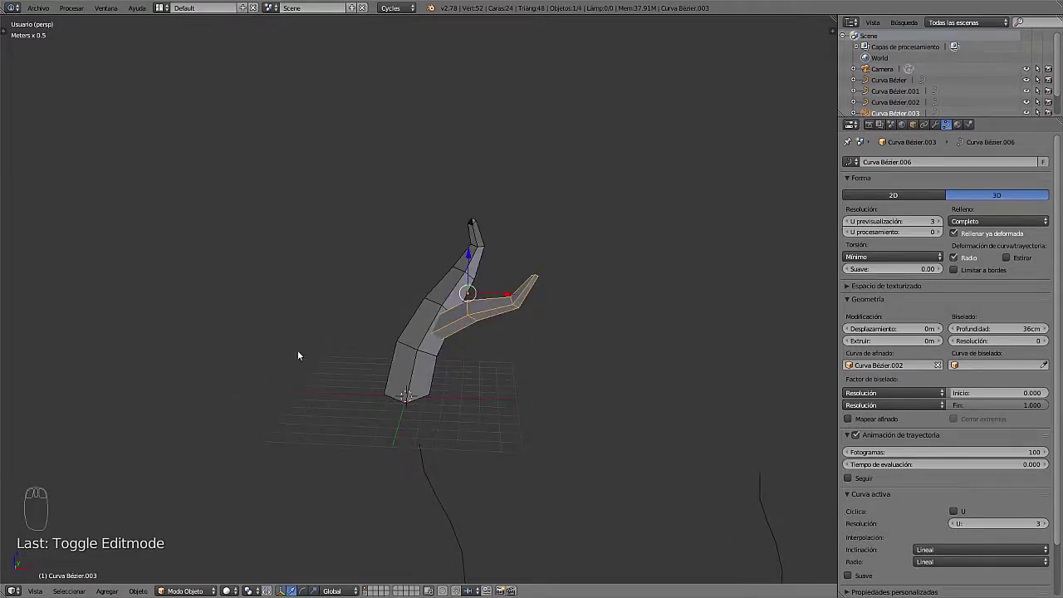
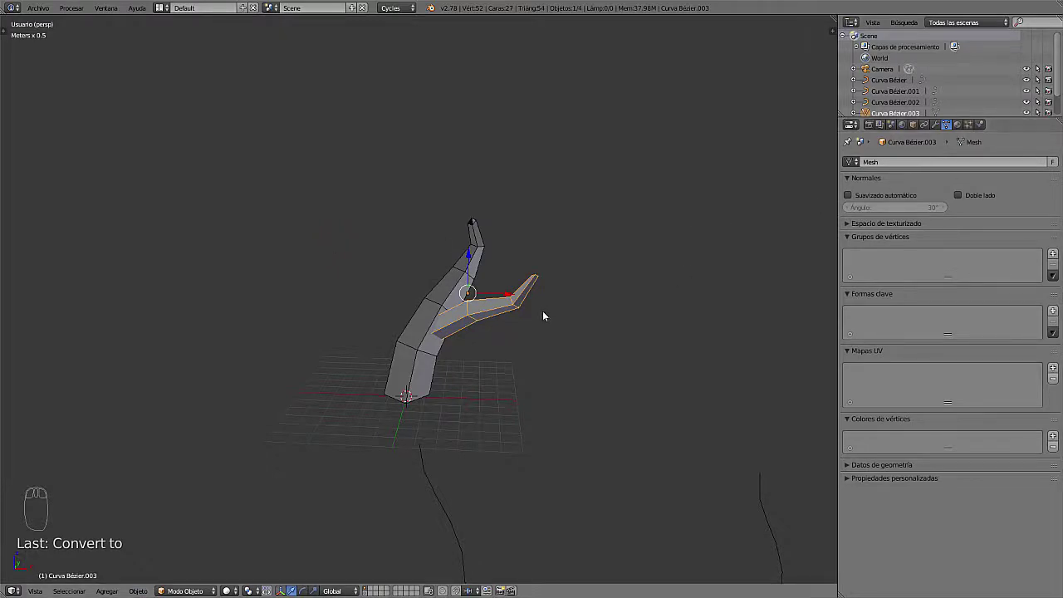
pyautogui.press('Tab')
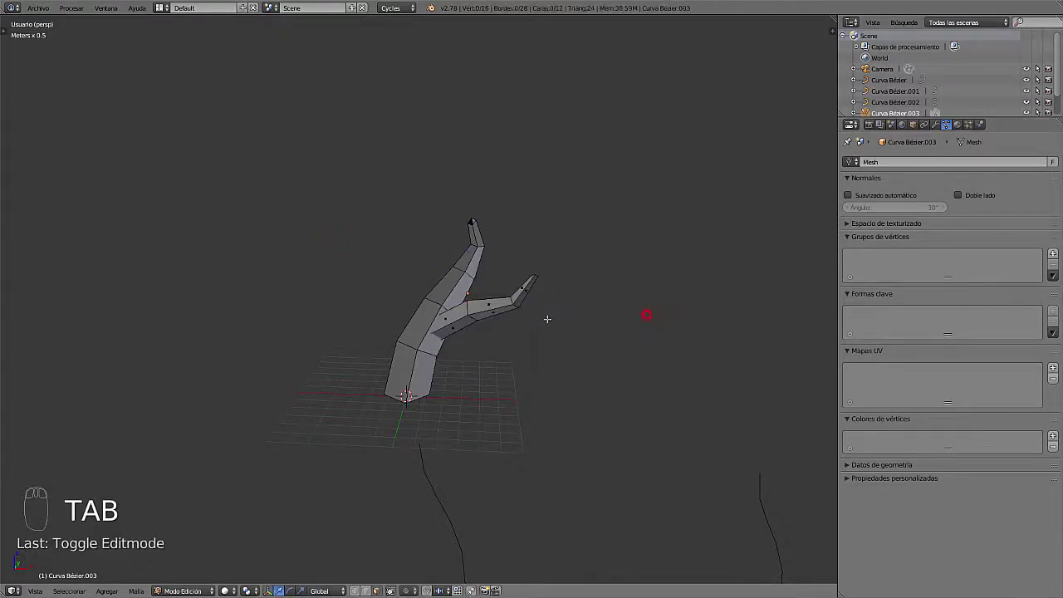
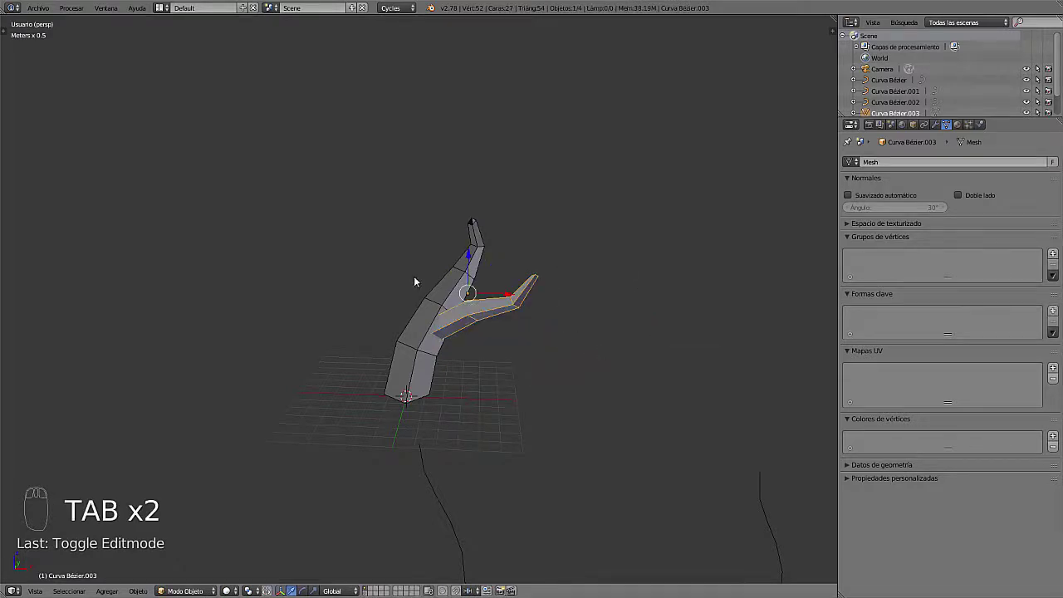
# Convert the main trunk Curva Bézier to a mesh and inspect its vertices from above
pyautogui.rightClick(464, 297)
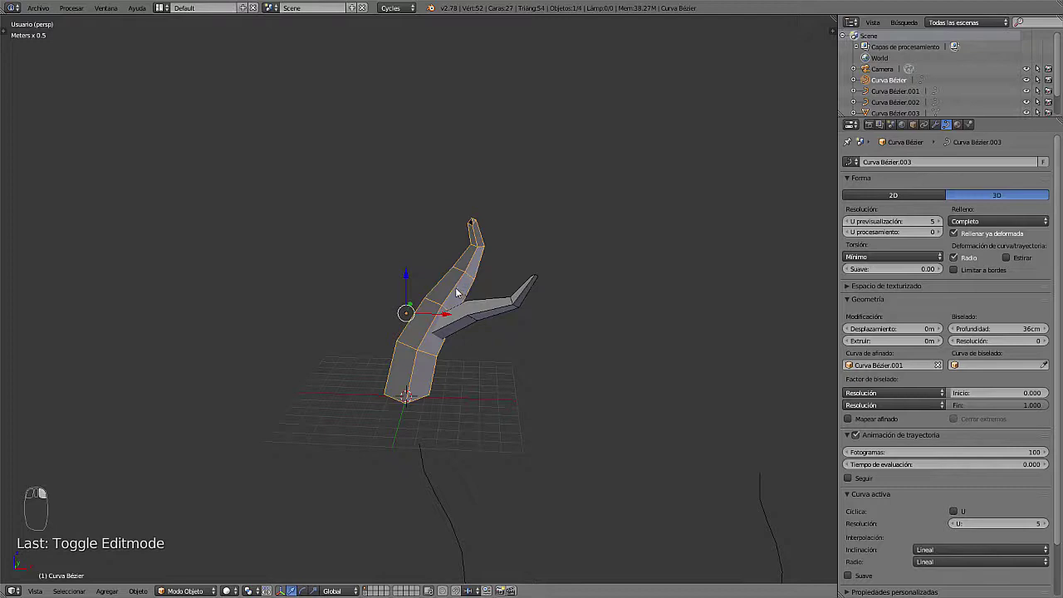
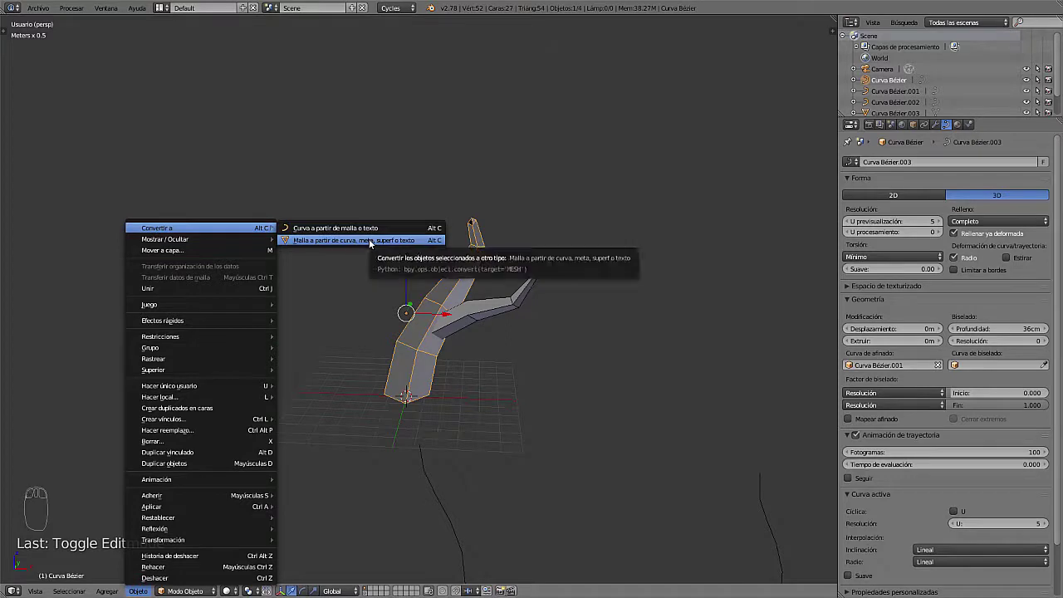
pyautogui.moveTo(479, 333); pyautogui.dragTo(492, 341)
pyautogui.moveTo(491, 338); pyautogui.dragTo(470, 303)
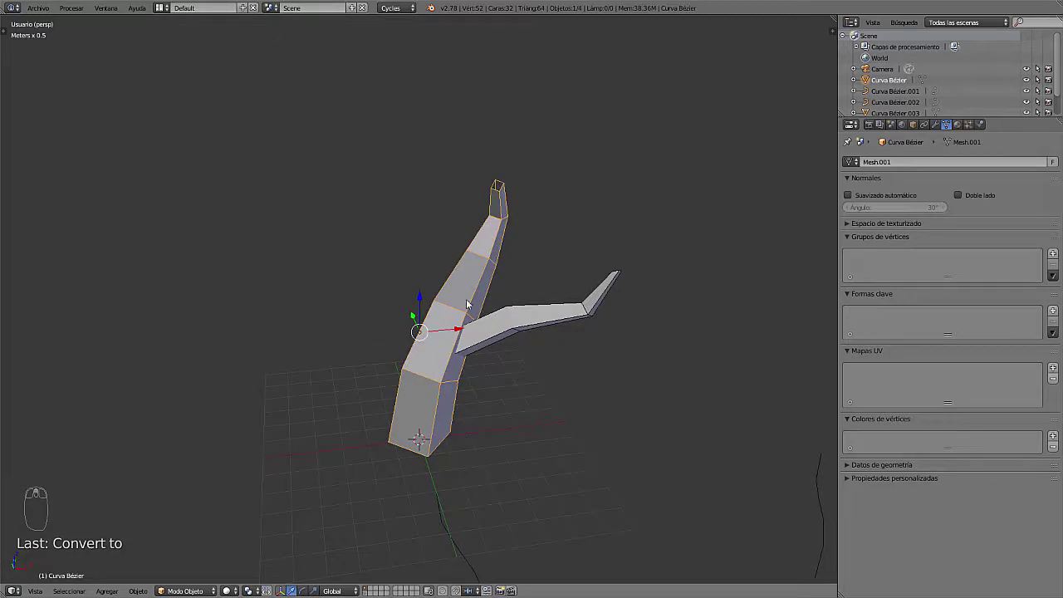
pyautogui.moveTo(498, 354); pyautogui.dragTo(569, 343)
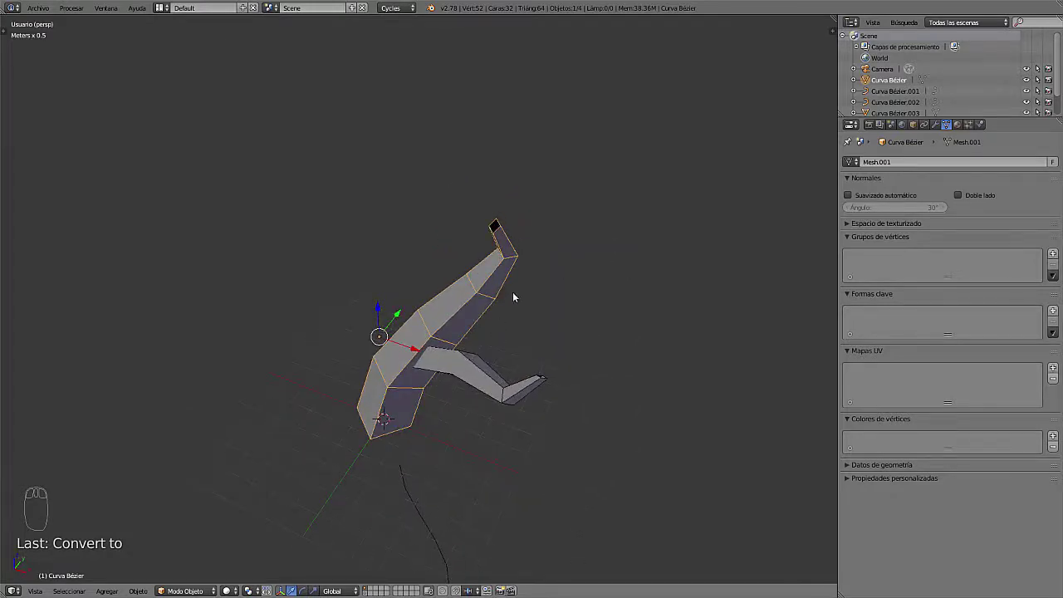
pyautogui.moveTo(514, 295); pyautogui.dragTo(496, 328)
pyautogui.scroll(3)
pyautogui.press('Tab')
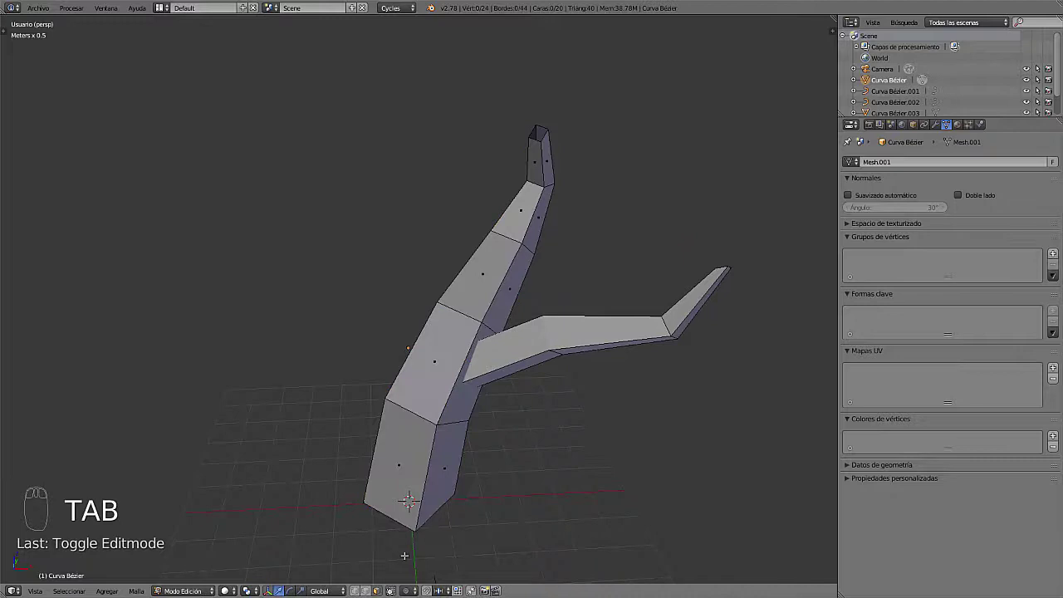
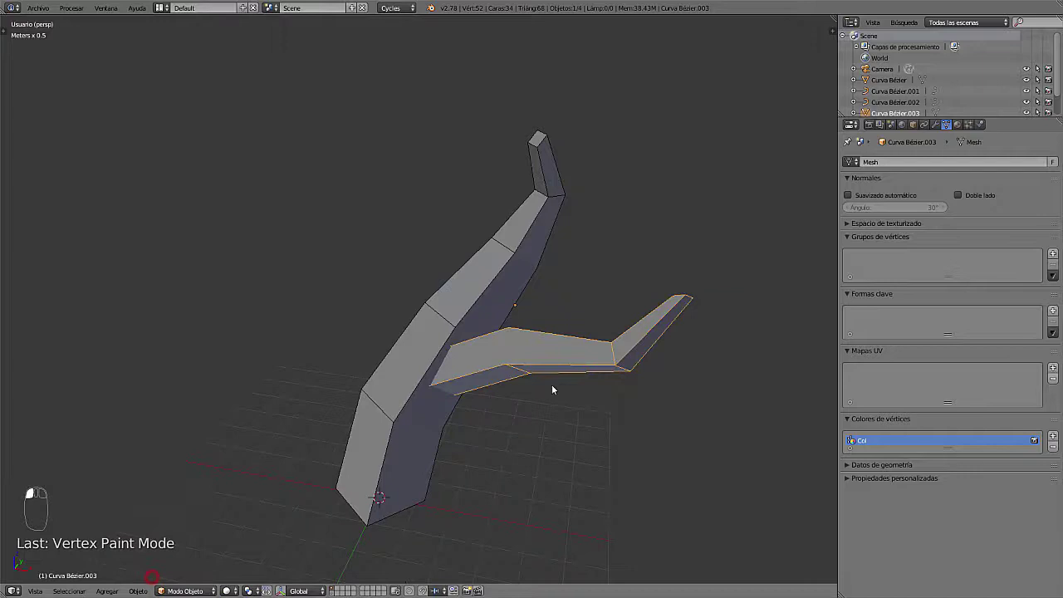
# Review the branch's object properties and select the side branch mesh Curva Bézier.003
pyautogui.click(918, 126)
pyautogui.click(851, 397)
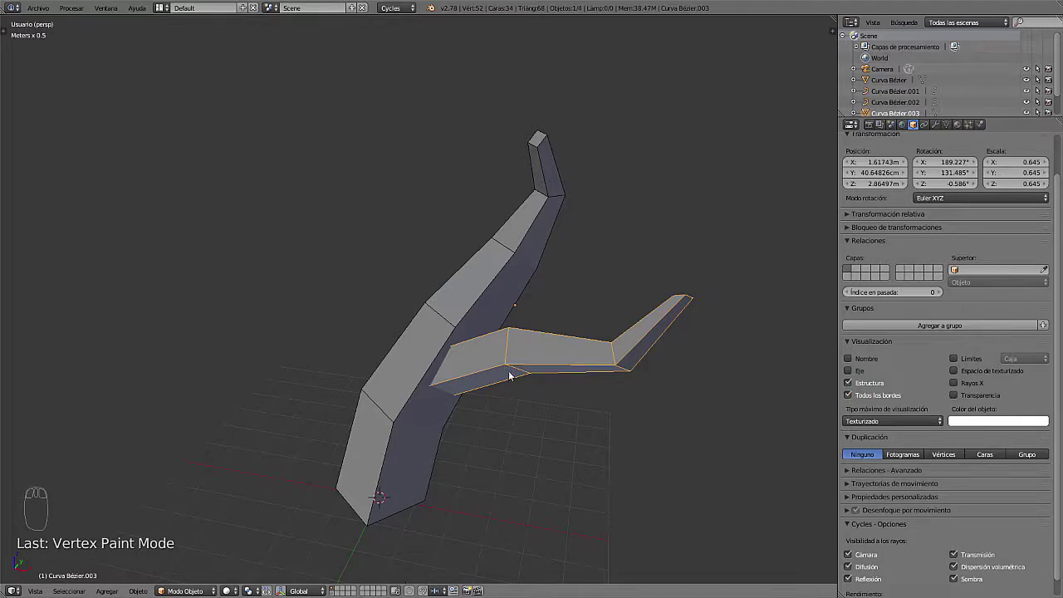
pyautogui.moveTo(426, 423); pyautogui.dragTo(853, 397)
pyautogui.click(852, 397)
pyautogui.click(544, 354)
pyautogui.rightClick(545, 354)
# Fill the branch's open end with a new face from its end vertices
pyautogui.moveTo(566, 398); pyautogui.dragTo(862, 396)
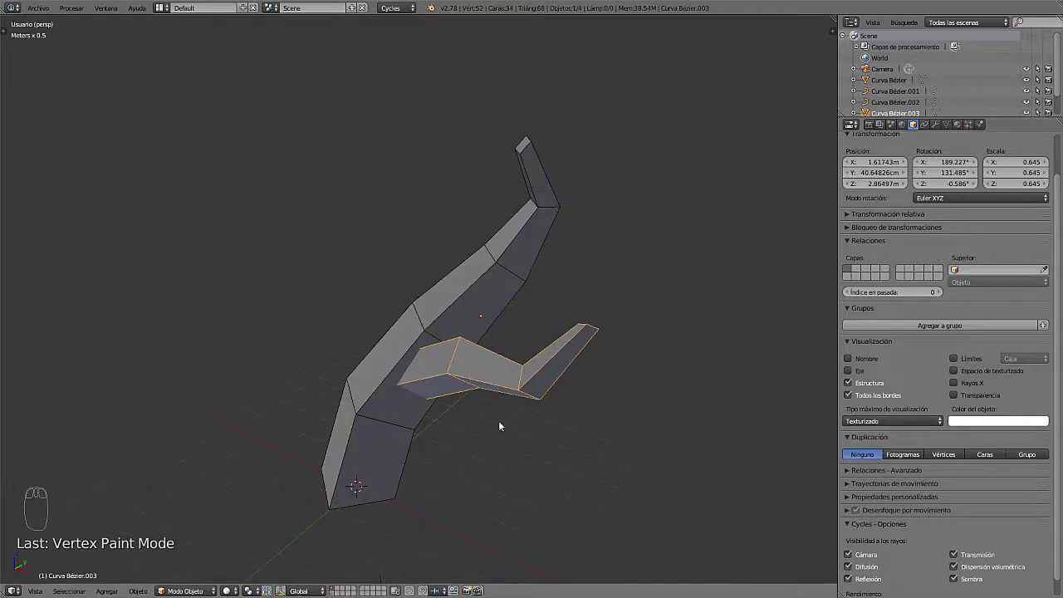
pyautogui.moveTo(429, 414); pyautogui.dragTo(629, 424)
pyautogui.moveTo(613, 364); pyautogui.dragTo(642, 468)
pyautogui.press('Tab')
pyautogui.press('Tab')
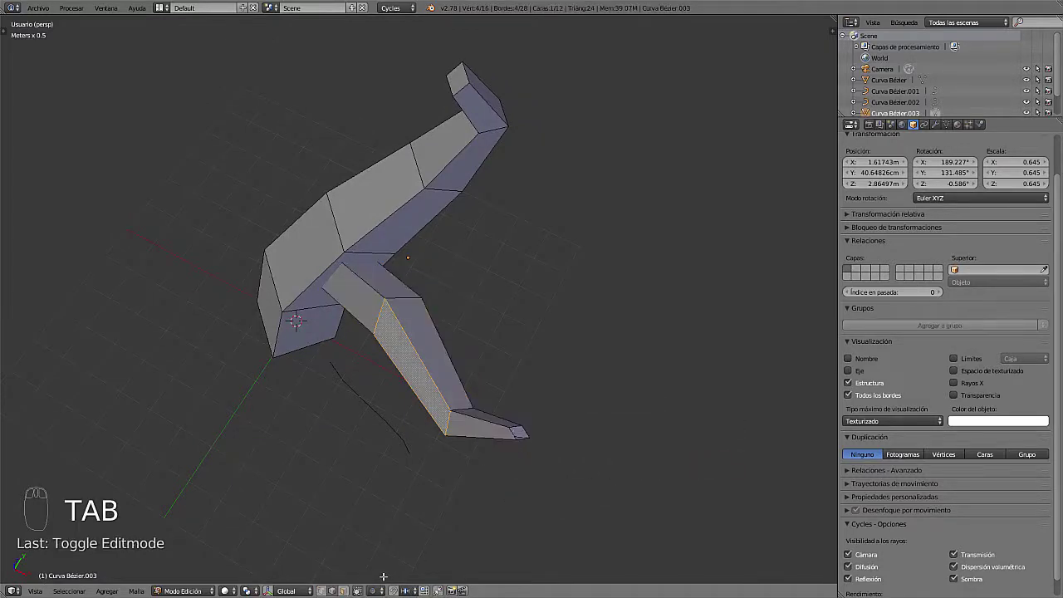
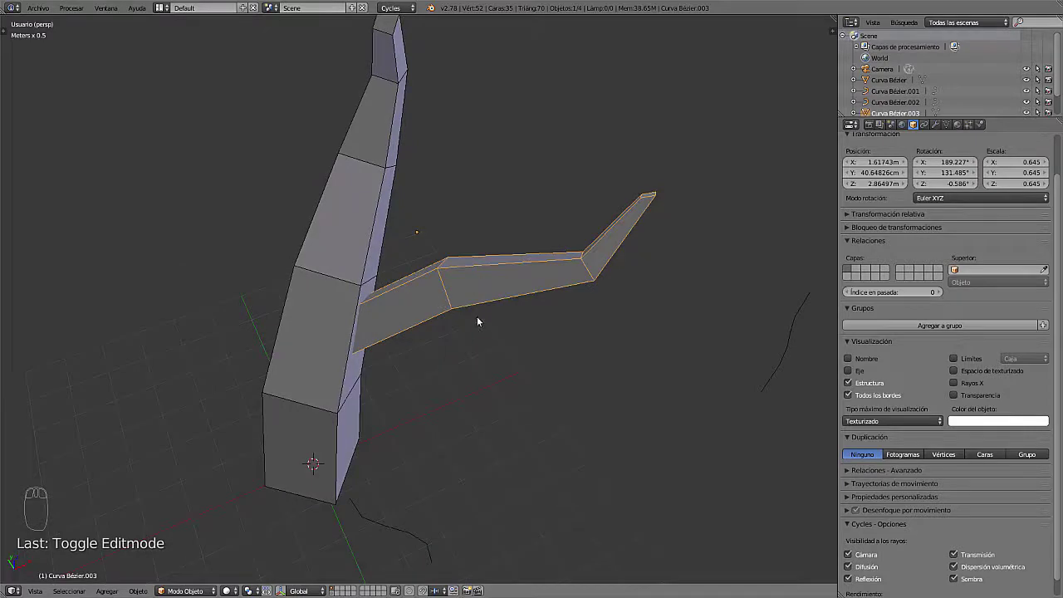
# Isolate the branch in local view and cap its other open end with a face
pyautogui.press('KP_Divide')
pyautogui.moveTo(407, 377); pyautogui.dragTo(473, 293)
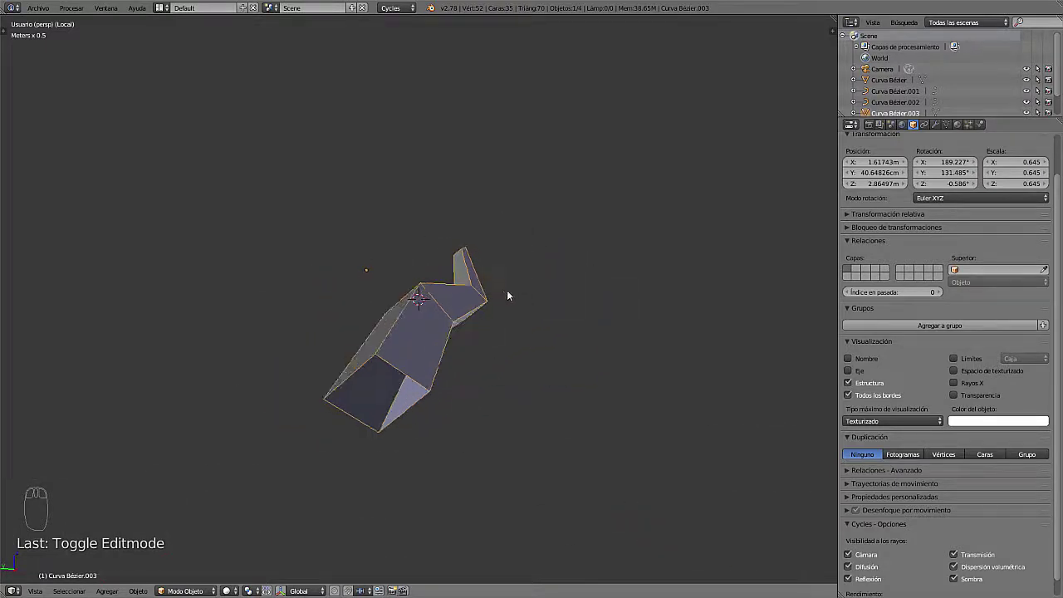
pyautogui.press('Tab')
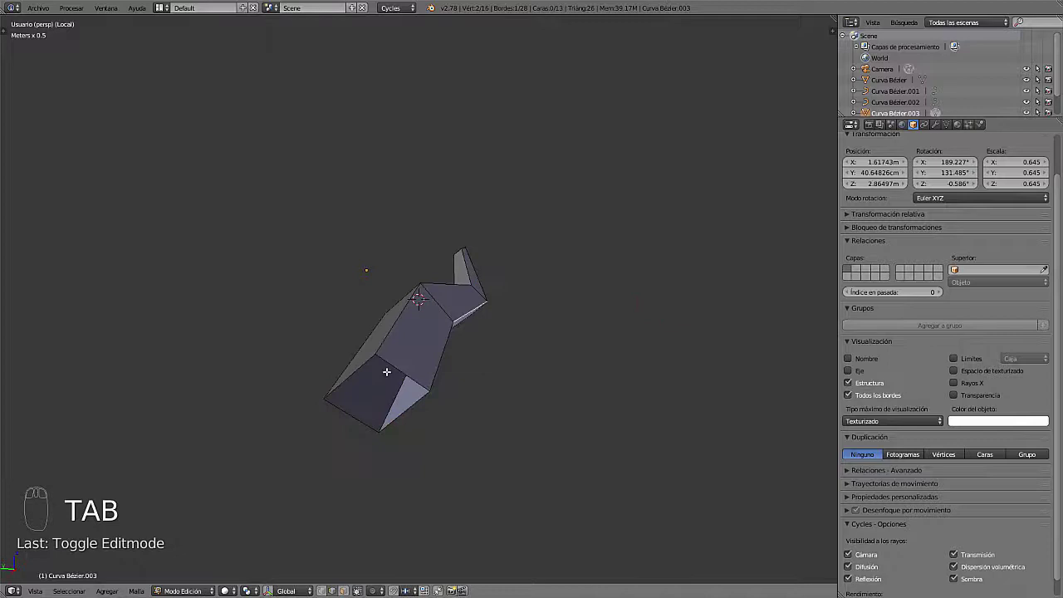
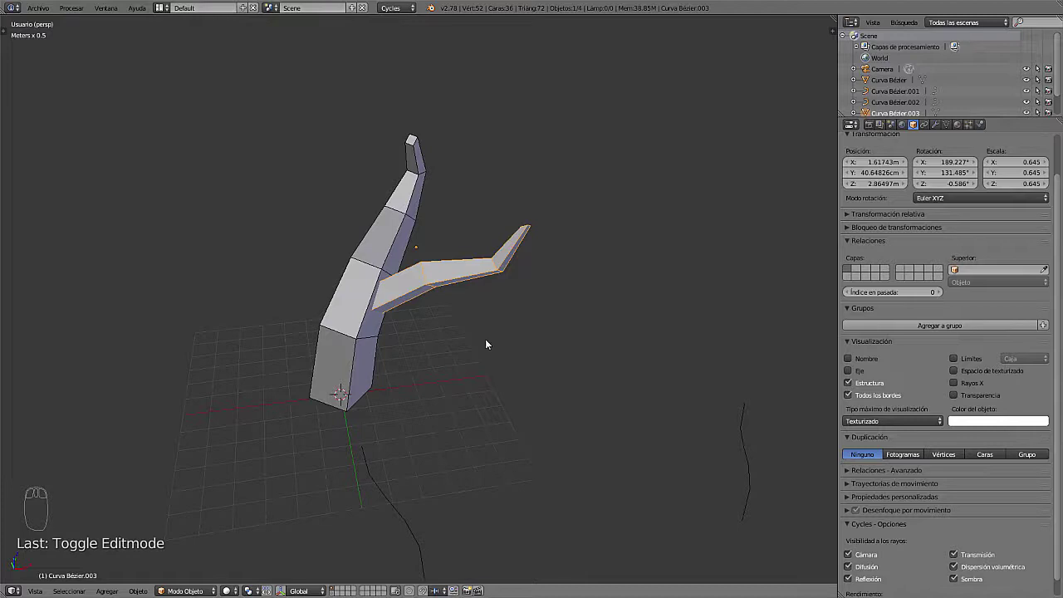
# Add a Boolean Union modifier on the trunk targeting Curva Bézier.003, apply it and check the result
pyautogui.moveTo(471, 345); pyautogui.dragTo(388, 245)
pyautogui.rightClick(389, 246)
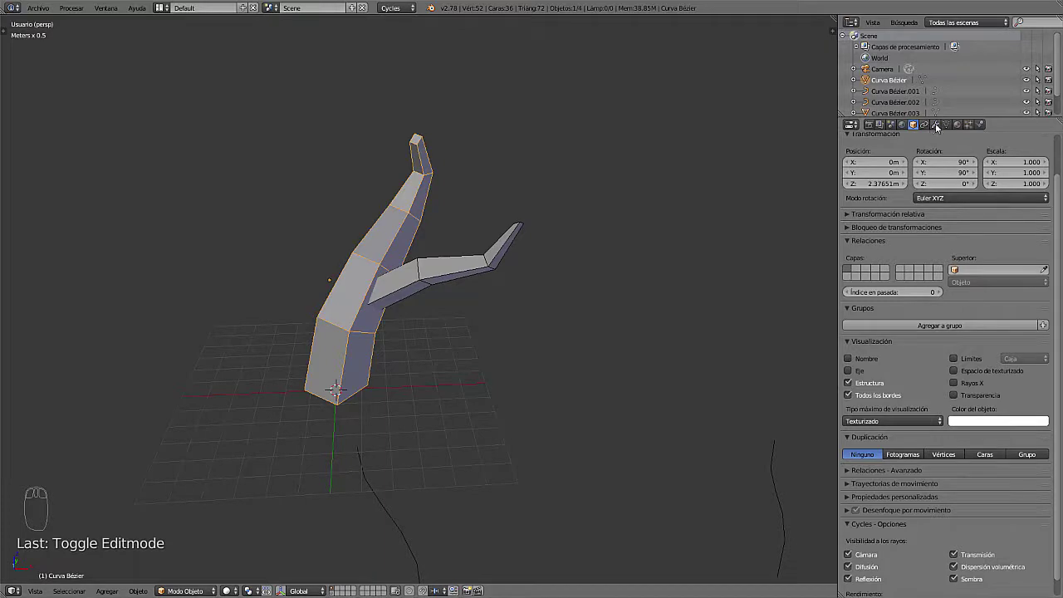
pyautogui.moveTo(939, 127); pyautogui.dragTo(808, 214)
pyautogui.click(808, 215)
pyautogui.click(937, 228)
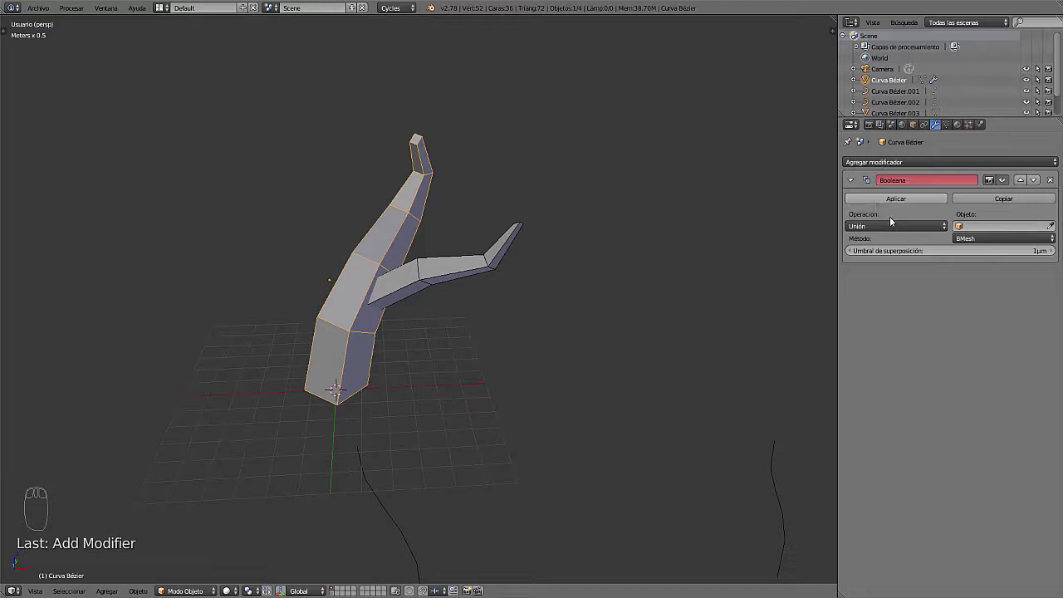
pyautogui.click(1055, 229)
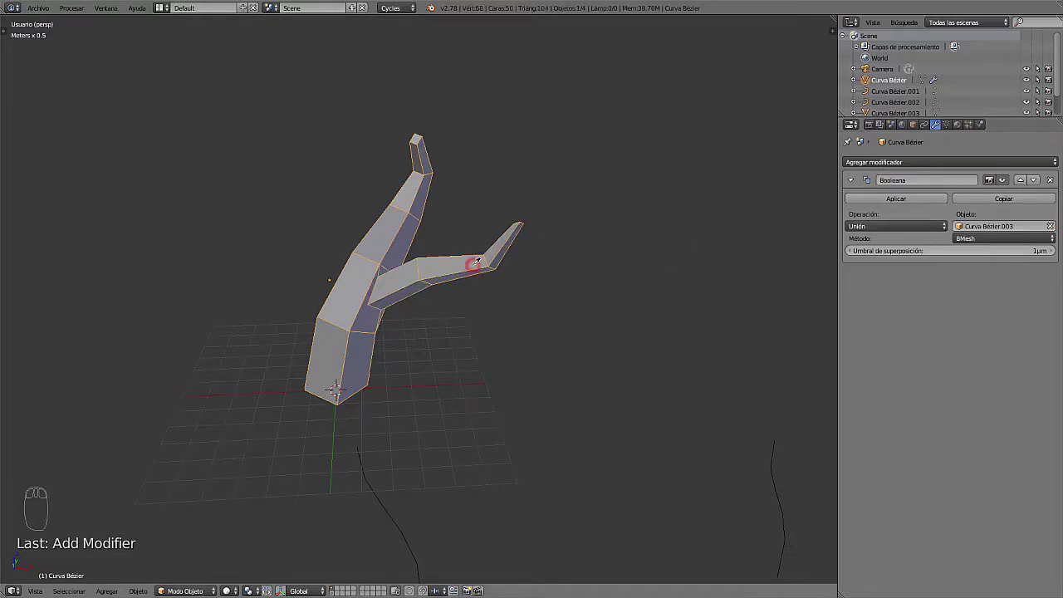
pyautogui.moveTo(500, 313); pyautogui.dragTo(497, 328)
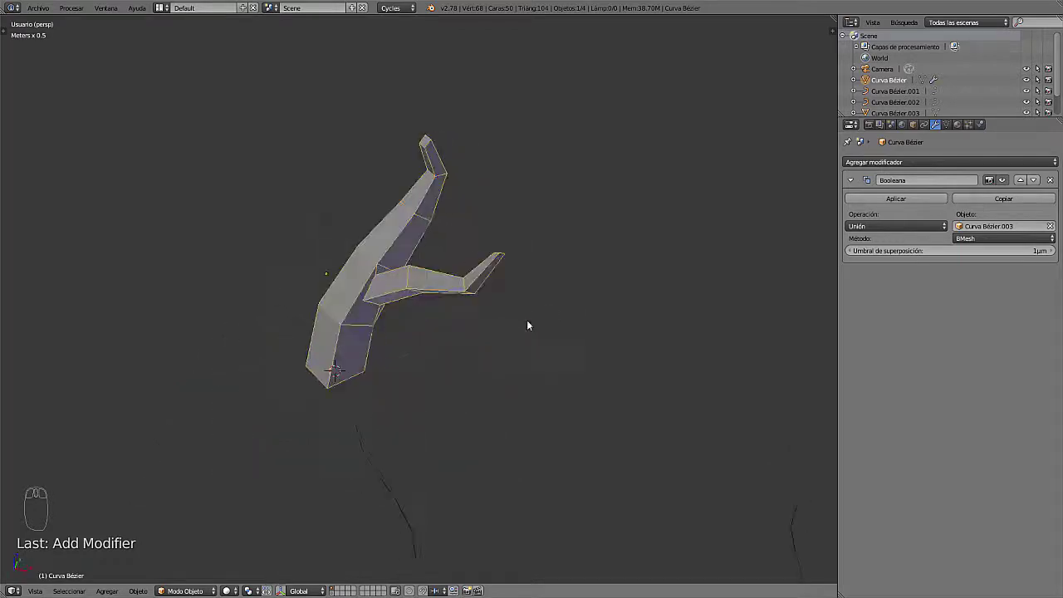
pyautogui.moveTo(465, 325); pyautogui.dragTo(462, 320)
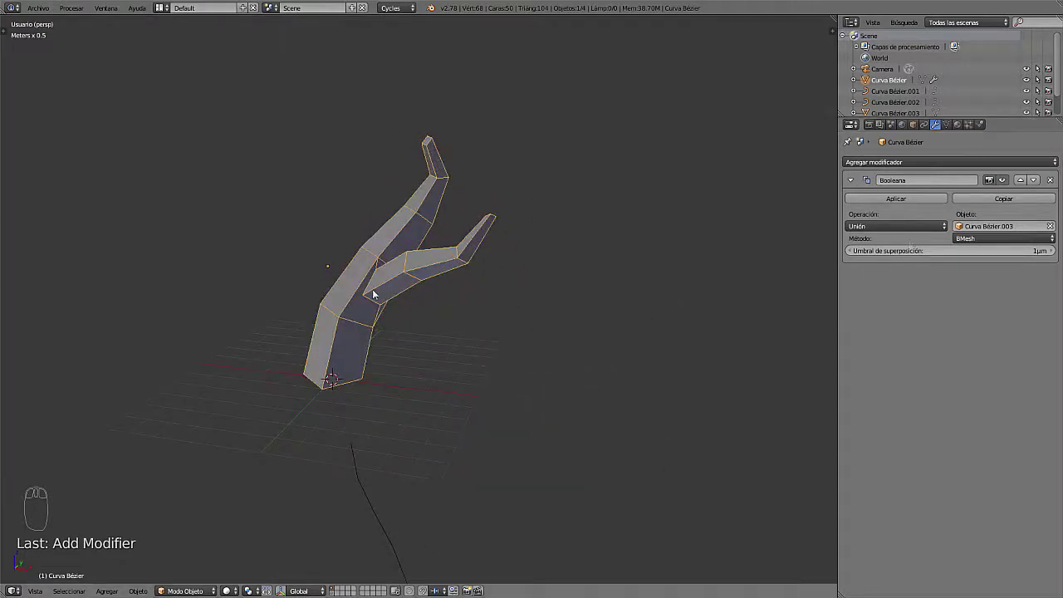
pyautogui.moveTo(476, 324); pyautogui.dragTo(500, 313)
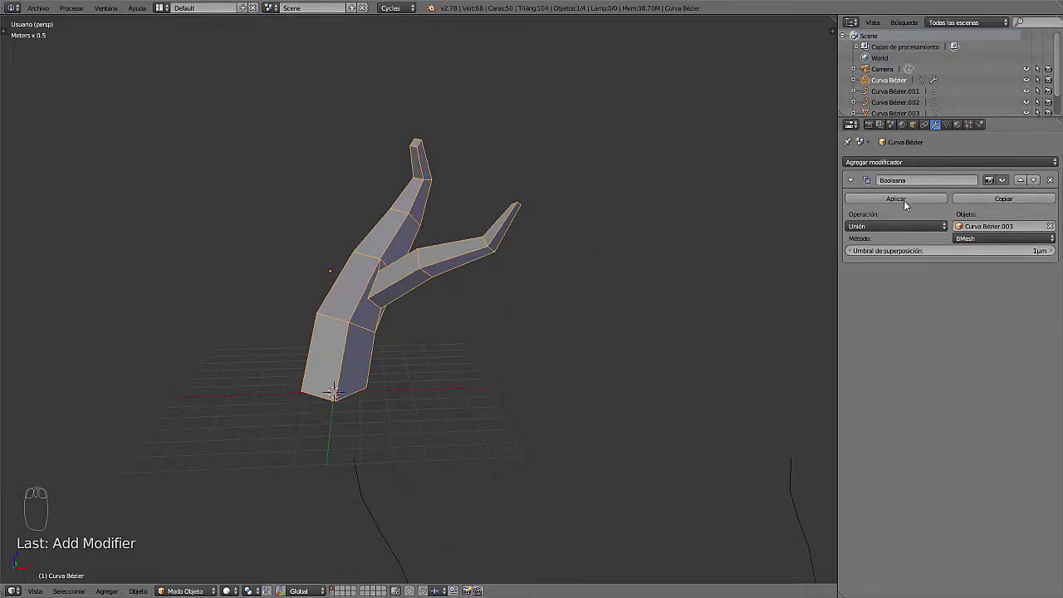
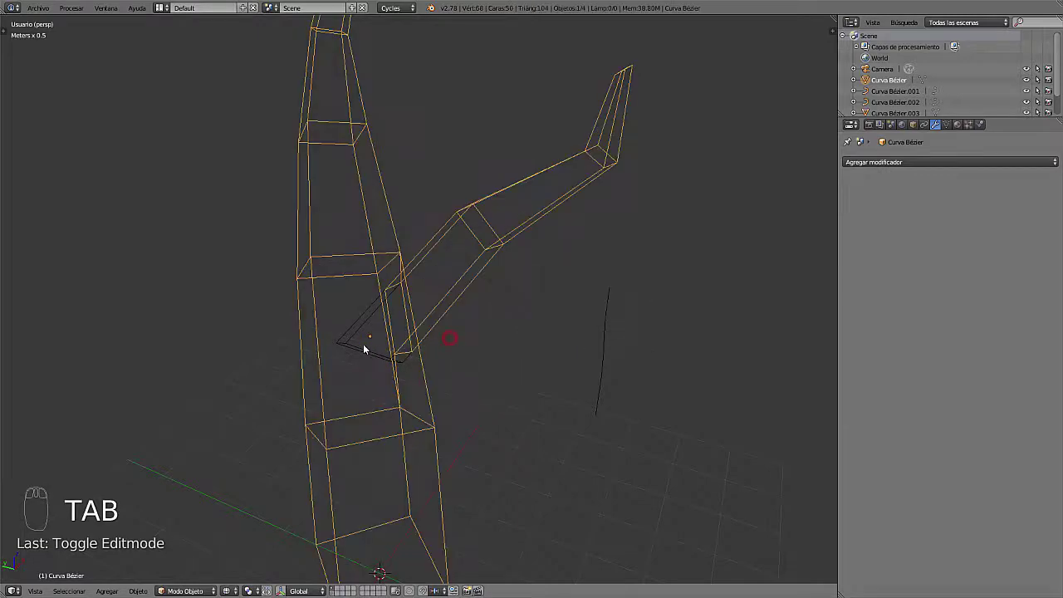
# Select Curva Bézier.003, return the view to Solid shading, and move it aside with G
pyautogui.rightClick(358, 348)
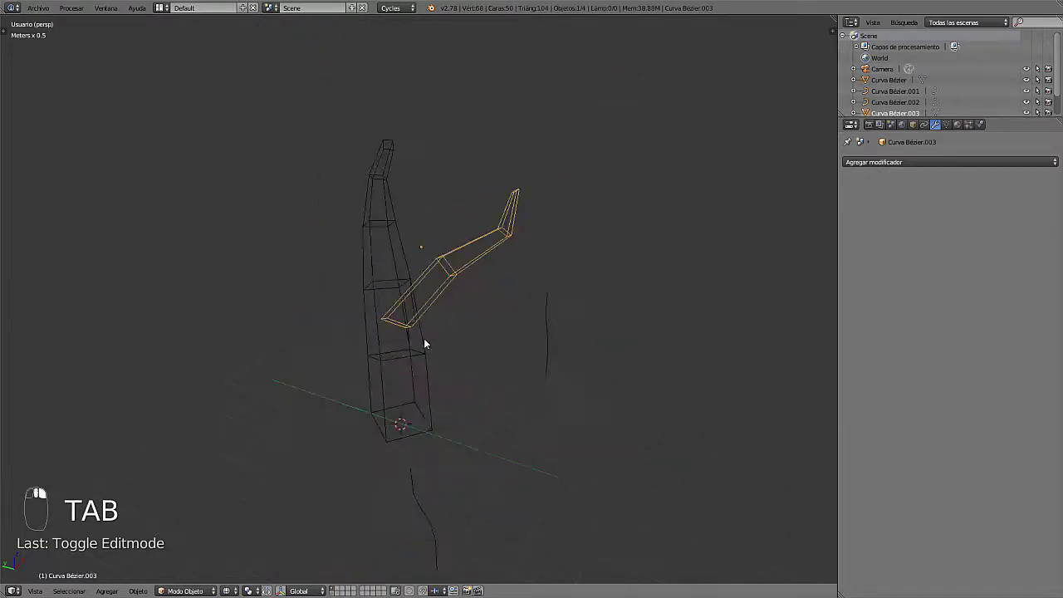
pyautogui.moveTo(363, 316); pyautogui.dragTo(436, 284)
pyautogui.press('z')
pyautogui.middleClick(436, 281)
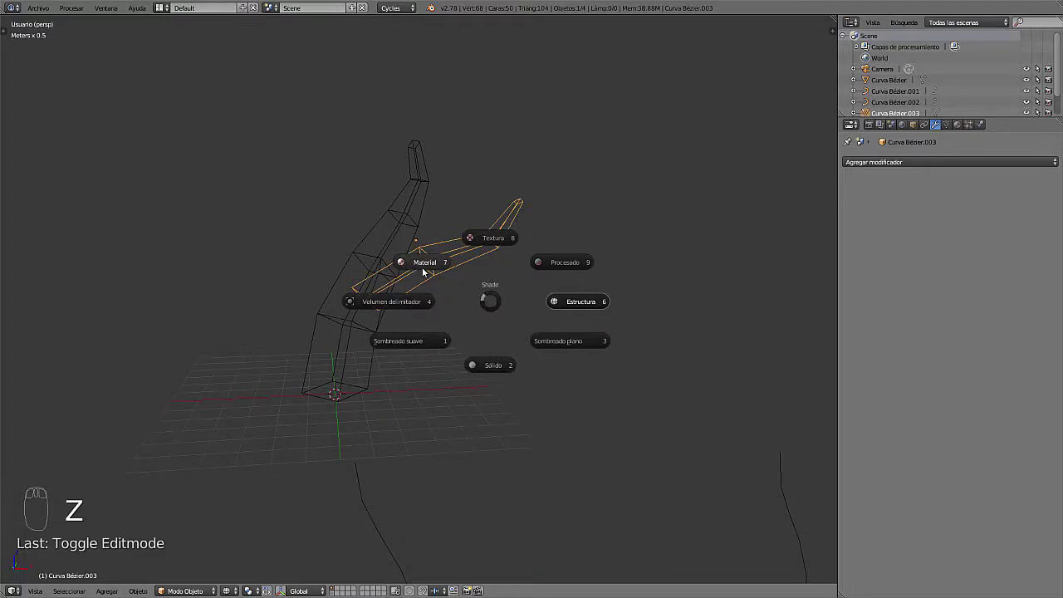
pyautogui.moveTo(418, 304); pyautogui.dragTo(473, 340)
pyautogui.press('g')
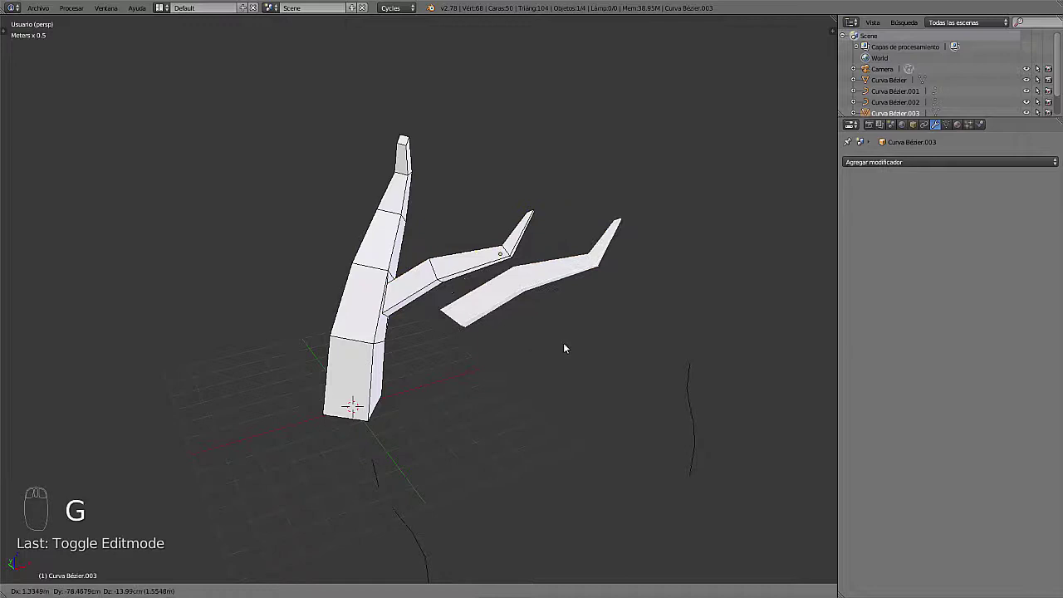
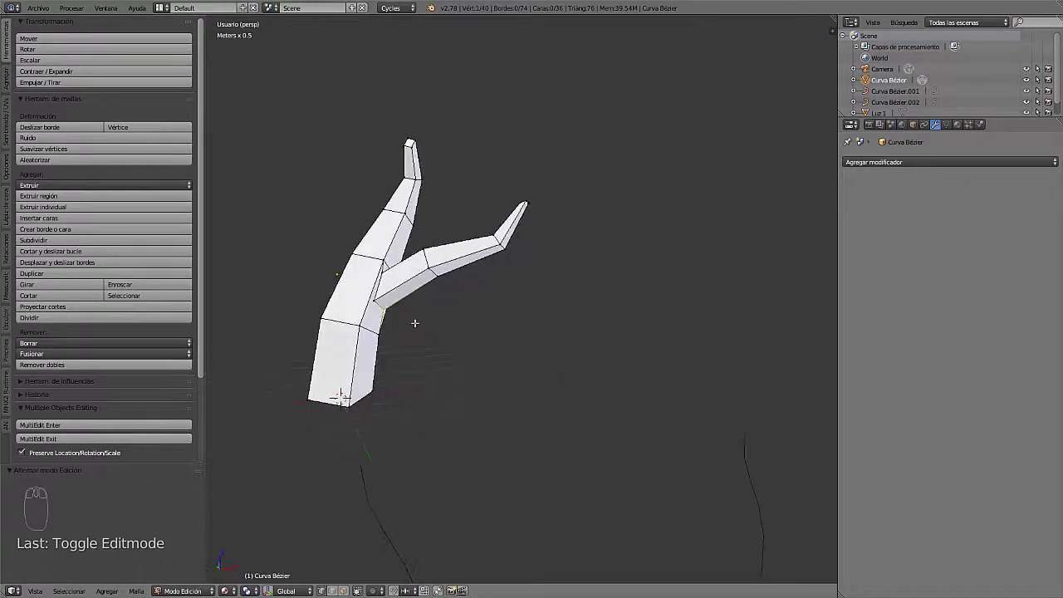
# Select all vertices of the merged trunk mesh ready for Remove Doubles
pyautogui.press('a')
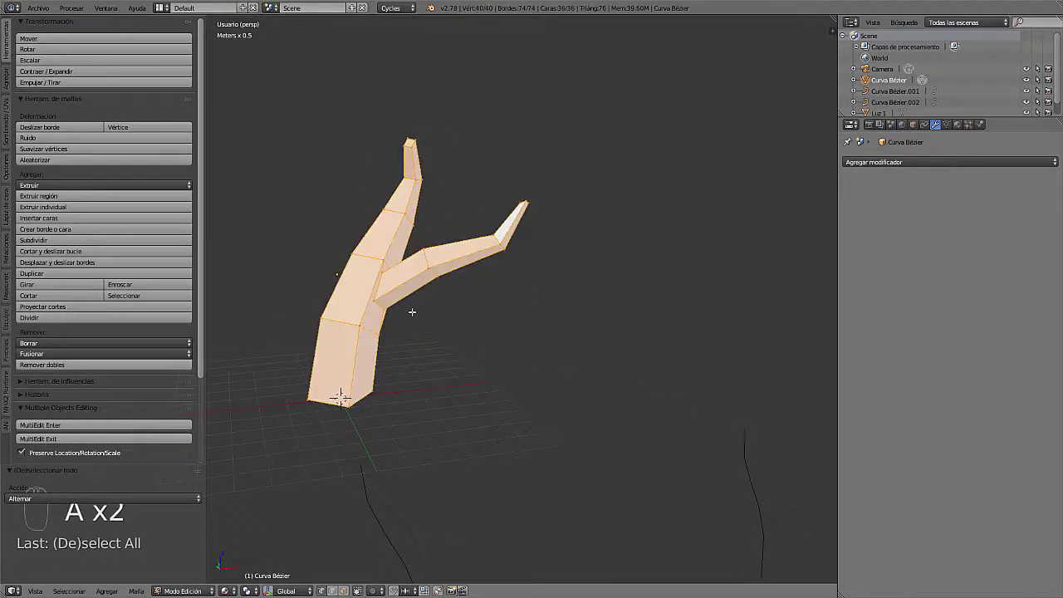